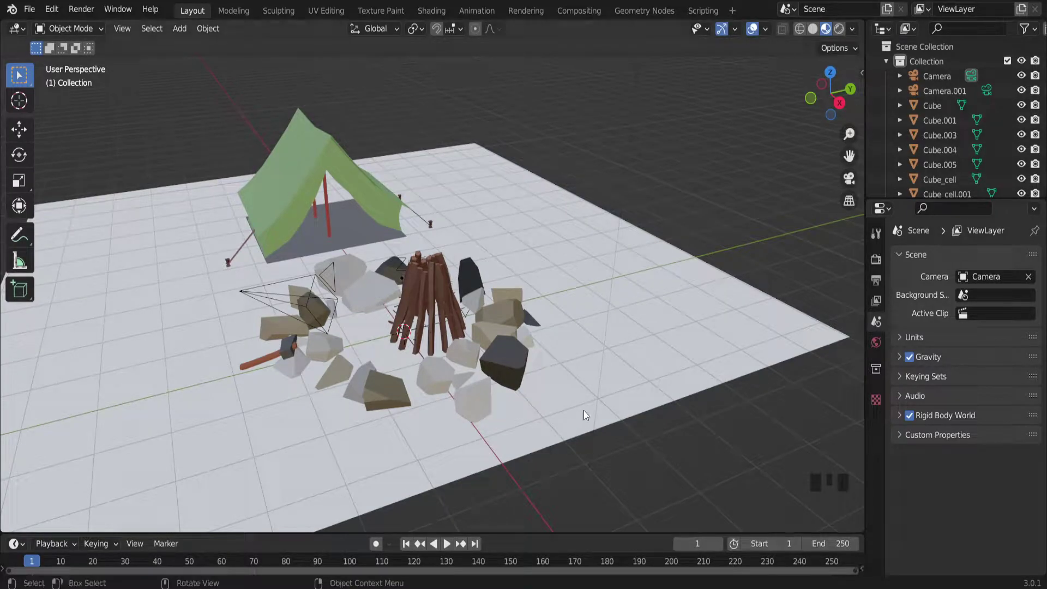
Step: Inspect the log pile from close up and from a top-down view to find its centre
scroll("down", 3)
left_click_drag(314, 412, 314, 328)
scroll("up", 3)
left_click(454, 252)
key("s")
scroll("up", 3)
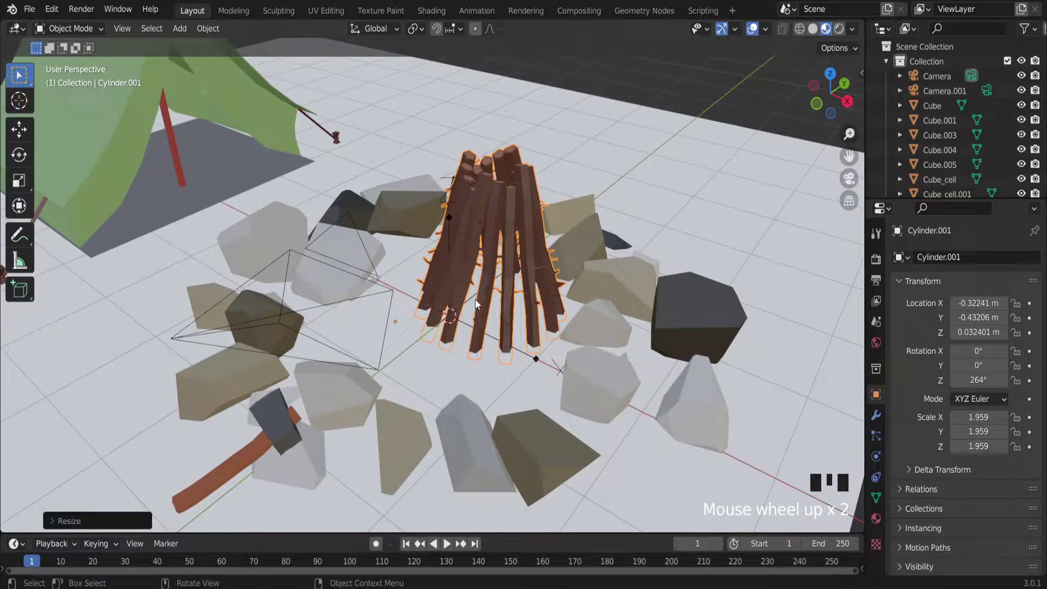
left_click_drag(407, 279, 451, 260)
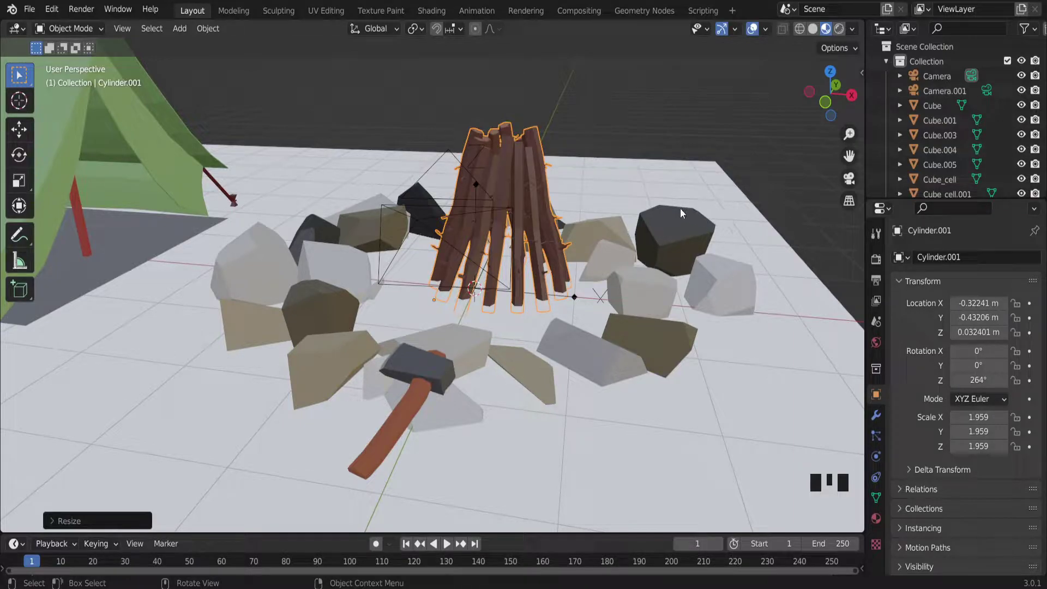
left_click(835, 69)
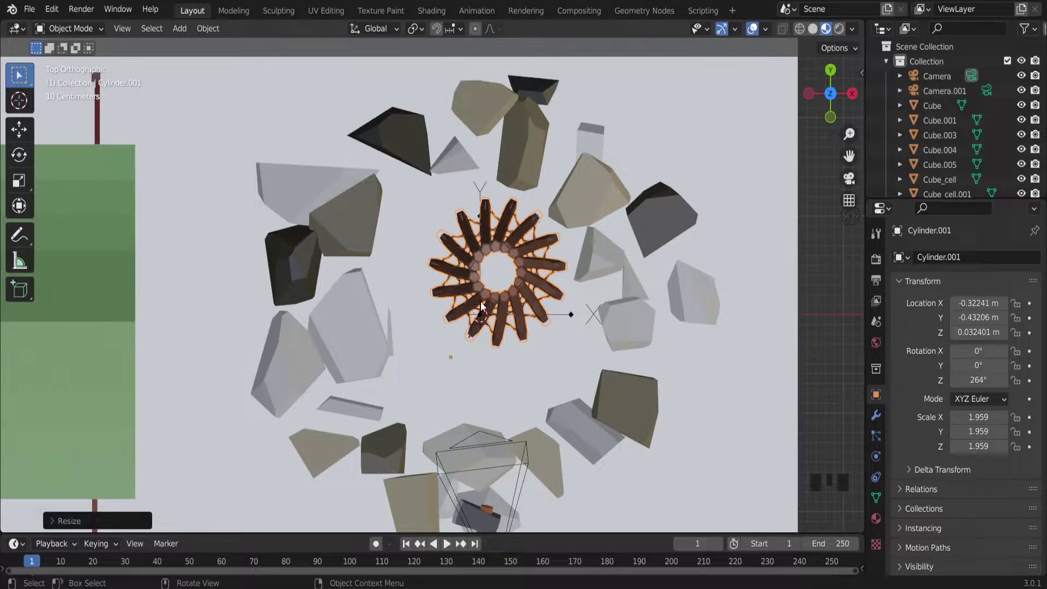
left_click_drag(450, 290, 589, 357)
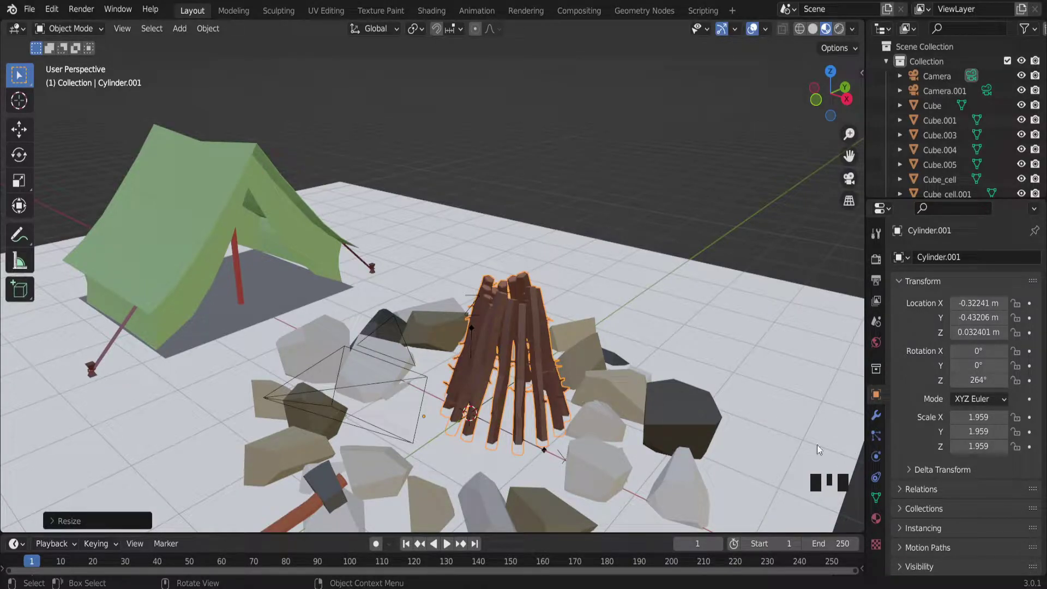
scroll("down", 3)
left_click(705, 189)
Step: Add a plane, shrink it small and move it into the centre of the log pile from top view
key("shift+a")
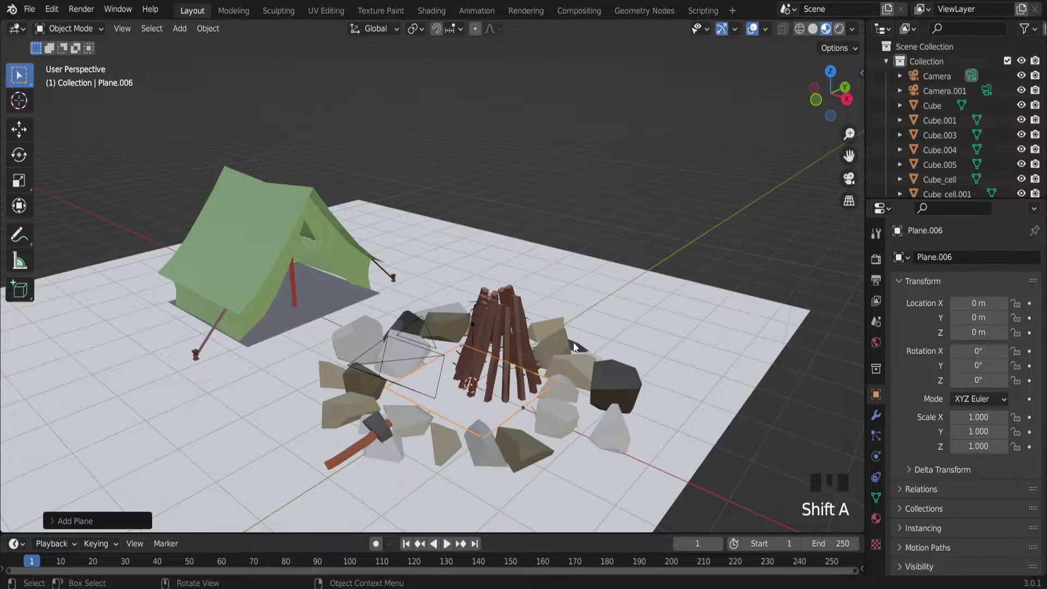
left_click(835, 72)
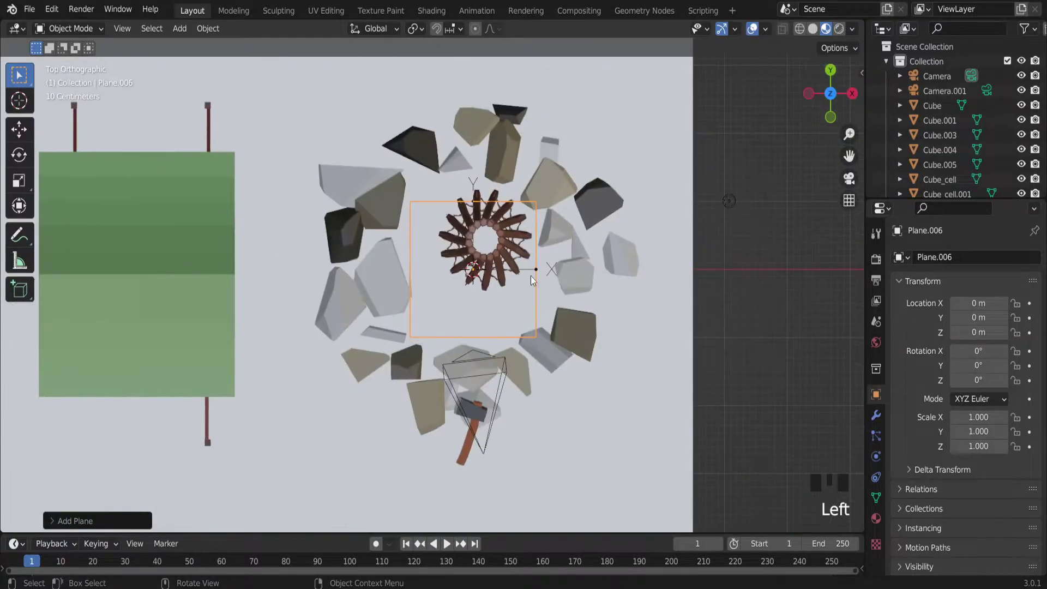
key("s")
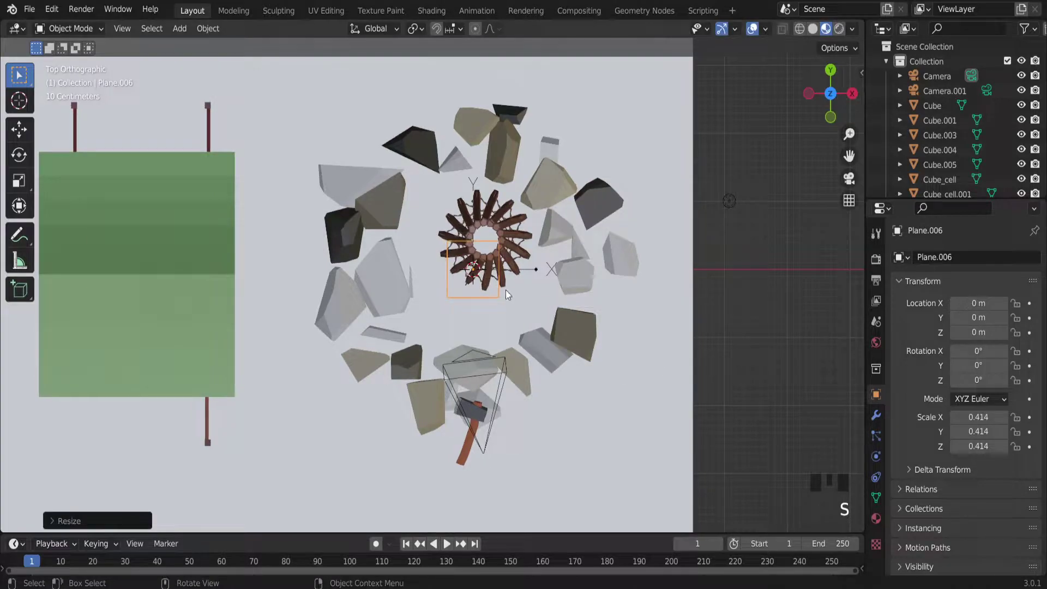
key("g")
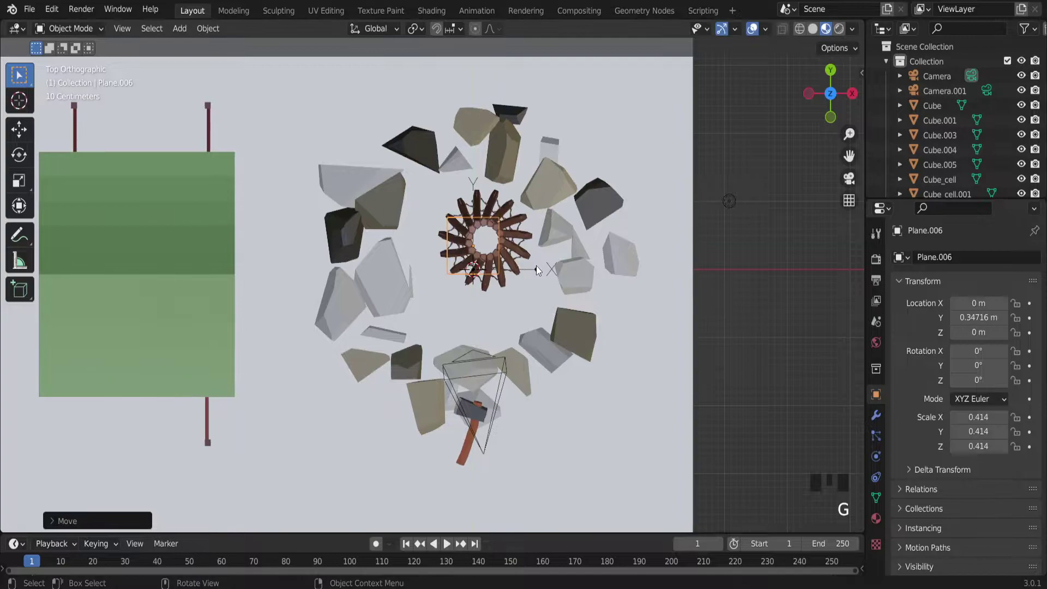
key("g")
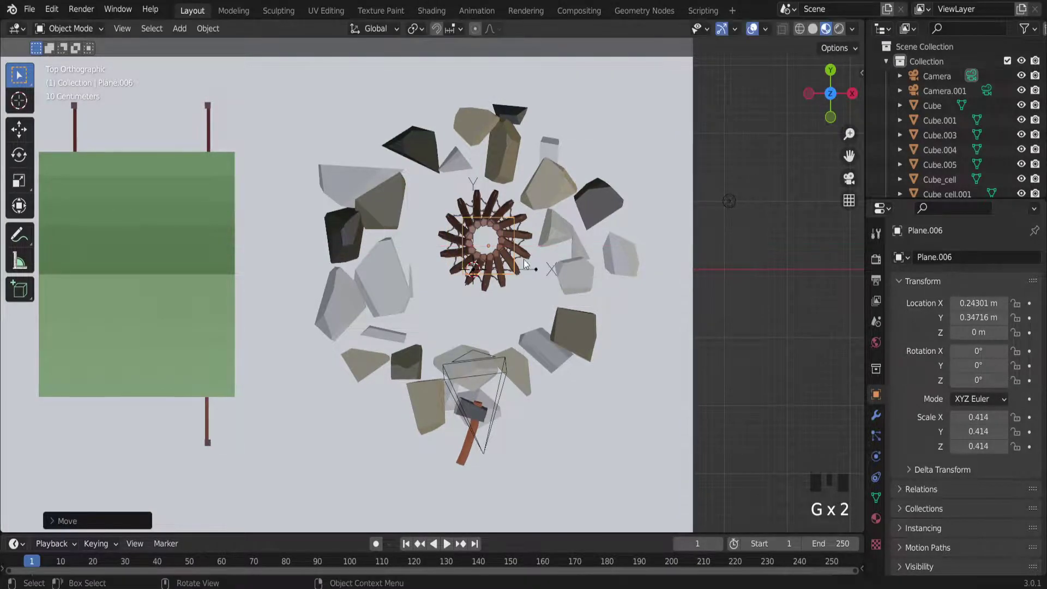
scroll("up", 3)
scroll("down", 3)
scroll("down", 3)
Step: Shift the log pile along its Y axis so the plane sits beneath the log bases, then reselect the plane
left_click(507, 270)
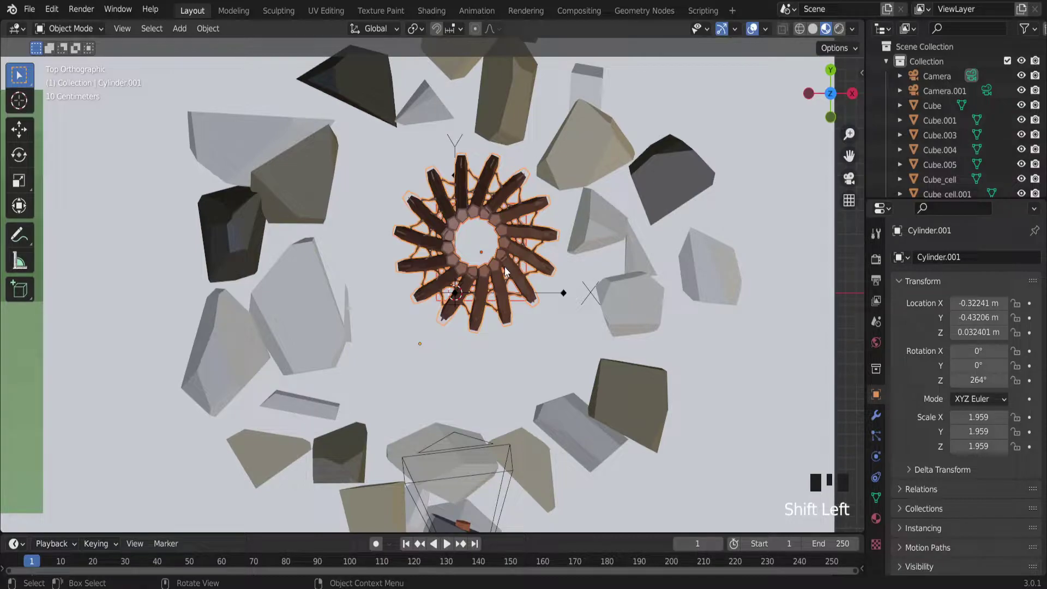
key("g")
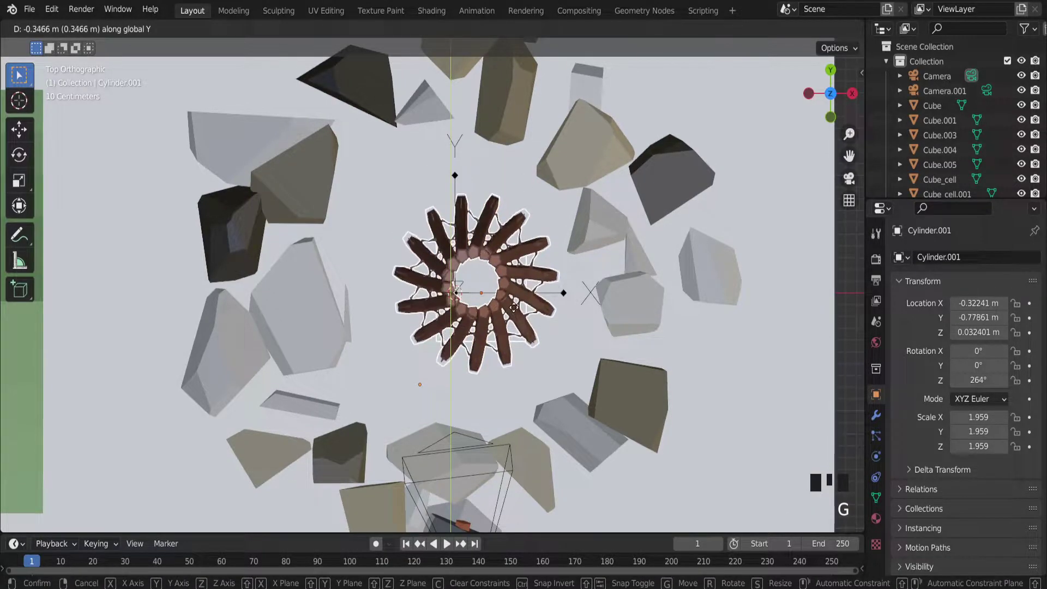
left_click(553, 332)
left_click_drag(547, 327, 499, 335)
left_click(499, 334)
left_click(491, 321)
scroll("up", 3)
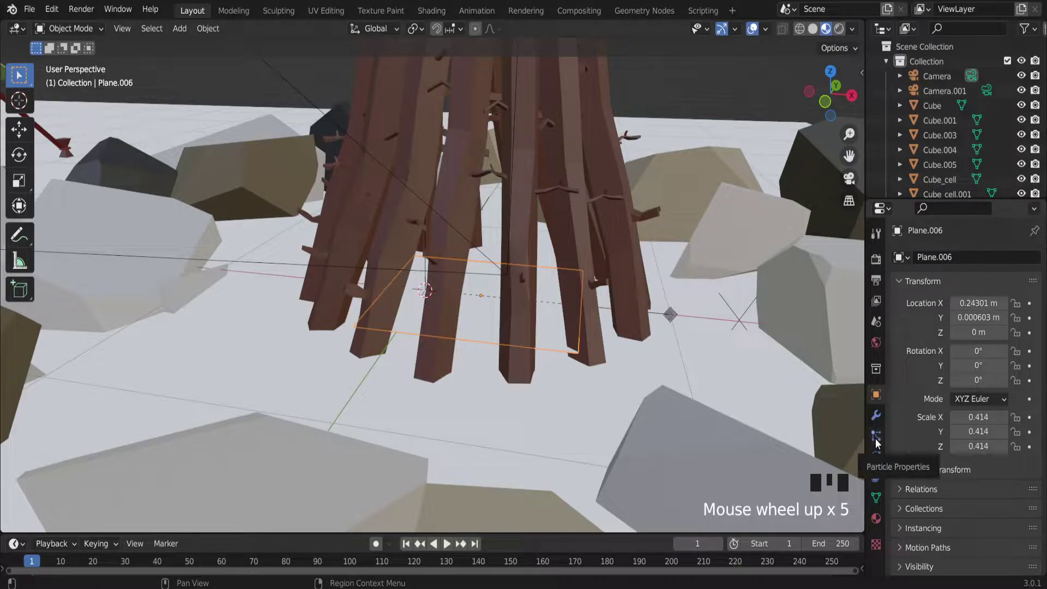
Step: Add a particle system to the plane and play the animation to watch white spheres stream out
left_click(875, 443)
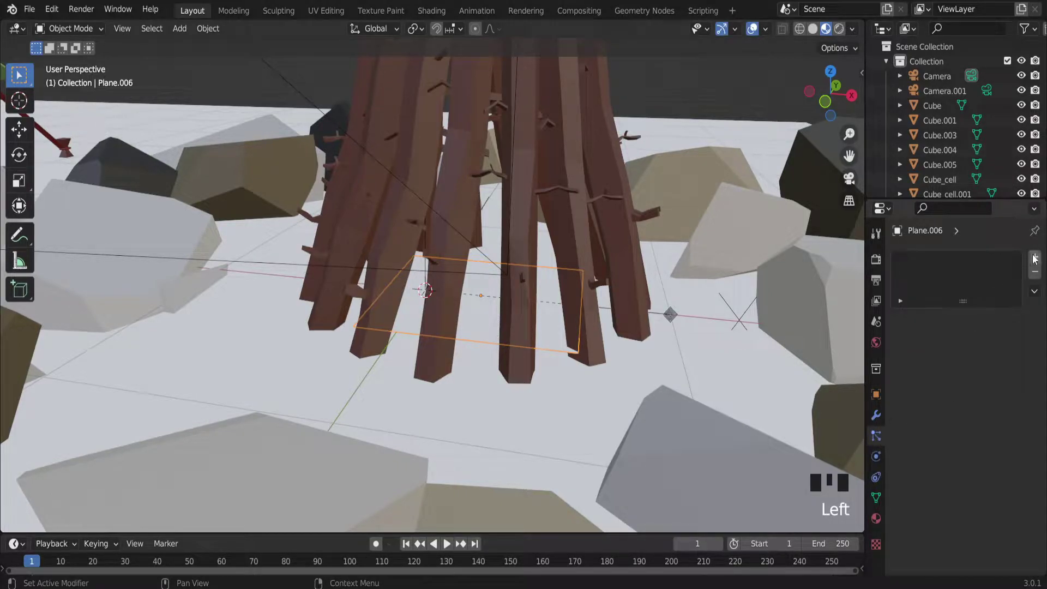
left_click_drag(1032, 258, 963, 275)
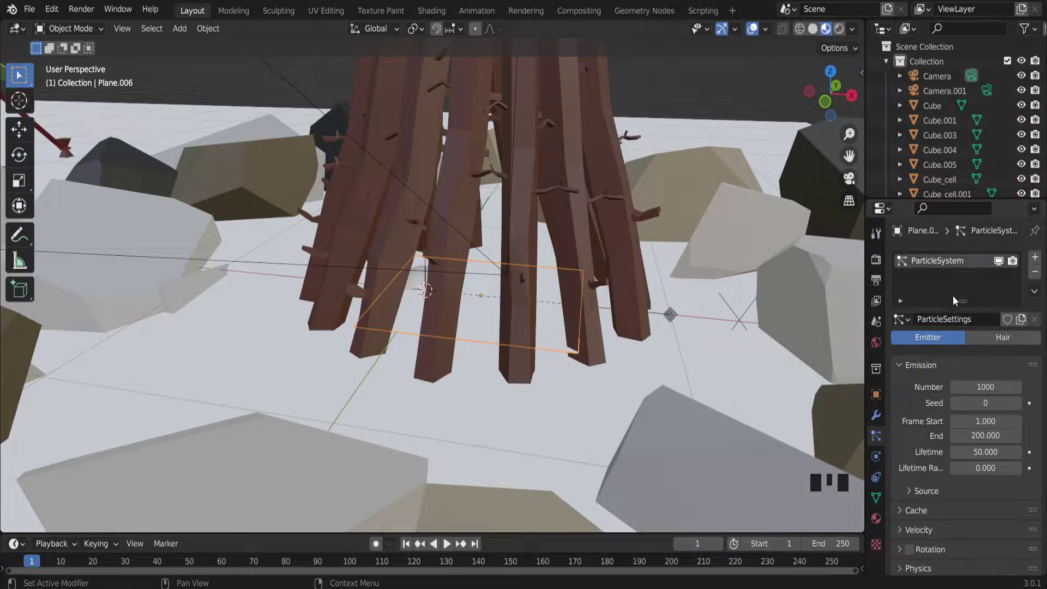
scroll("down", 3)
left_click_drag(576, 308, 567, 324)
key("space")
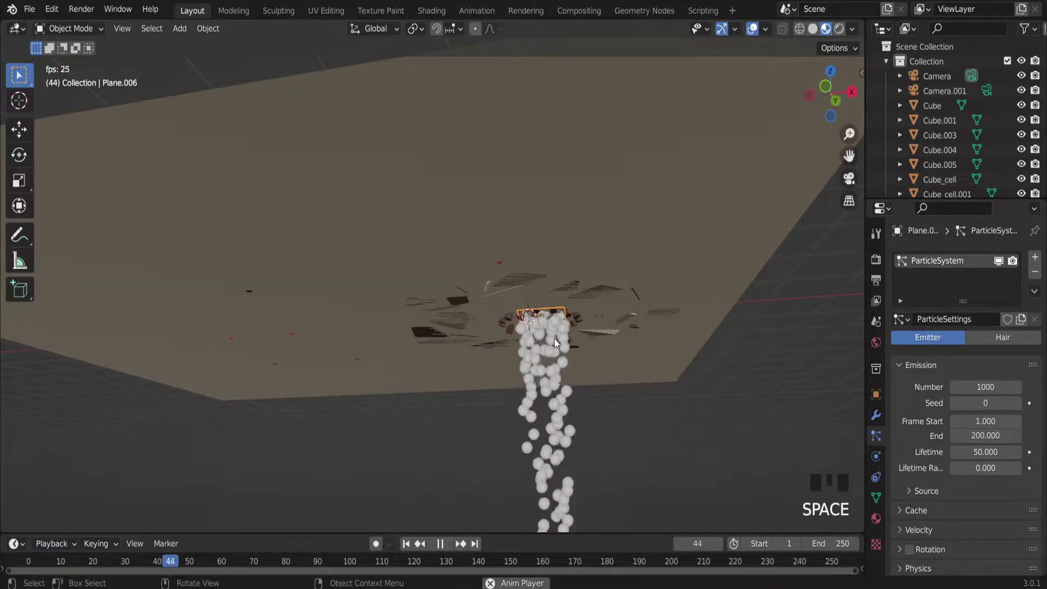
scroll("up", 3)
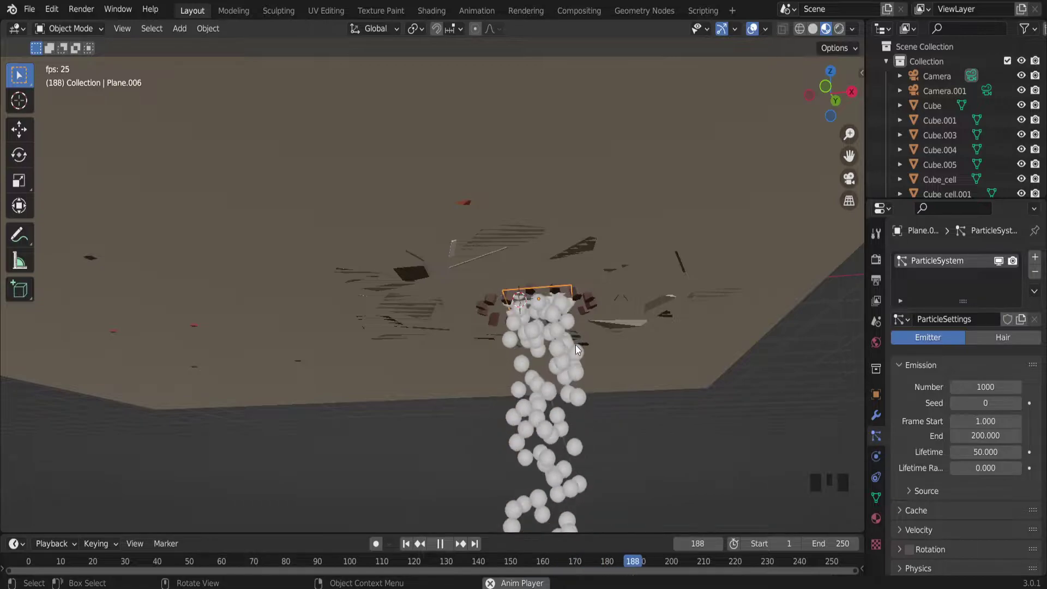
Step: Stop playback and bring the view back above the ground over the campfire
key("space")
key("space")
key("space")
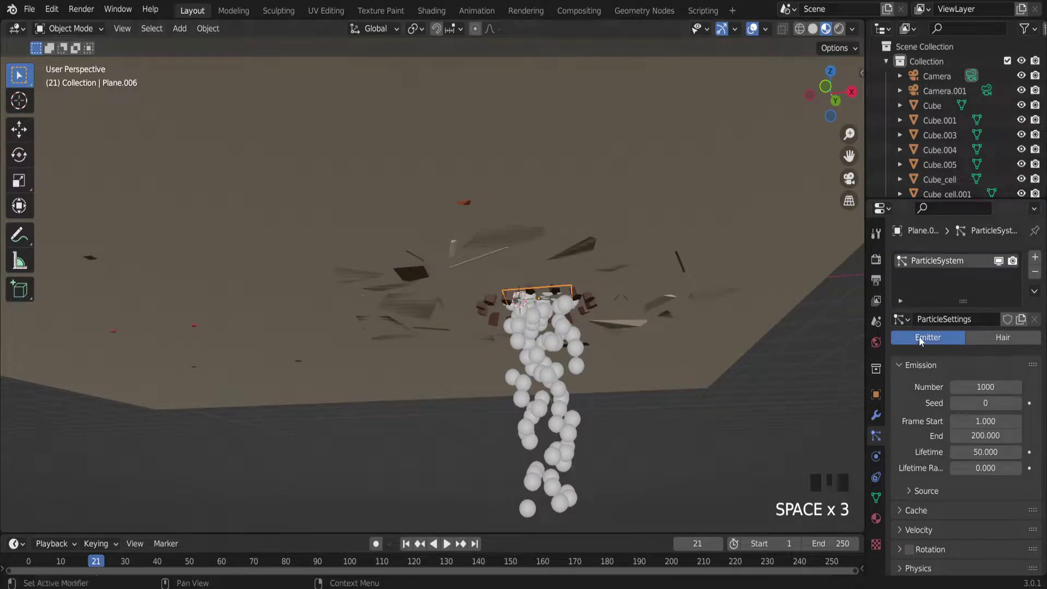
left_click_drag(550, 338, 556, 396)
scroll("down", 3)
left_click(625, 196)
key("shift+a")
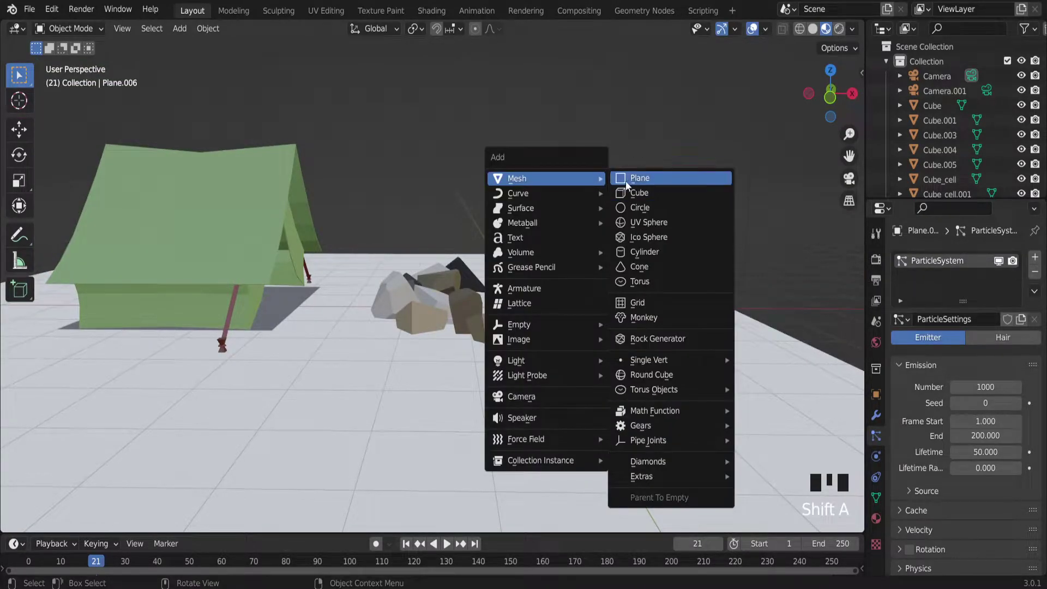
Step: Add a cube and scale it down to a tiny size floating above the campfire
scroll("down", 3)
key("g")
key("s")
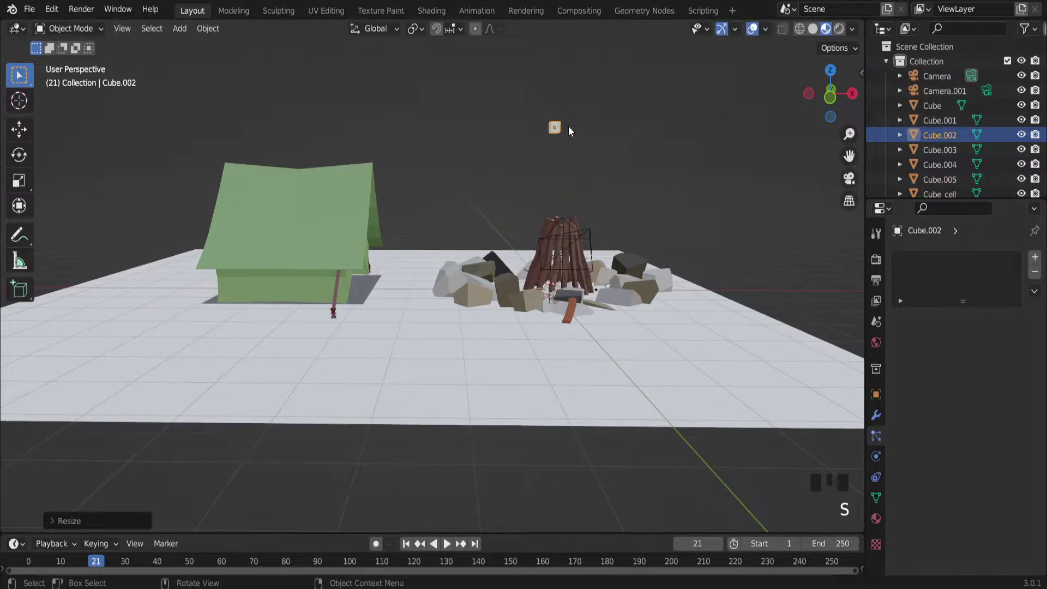
scroll("up", 3)
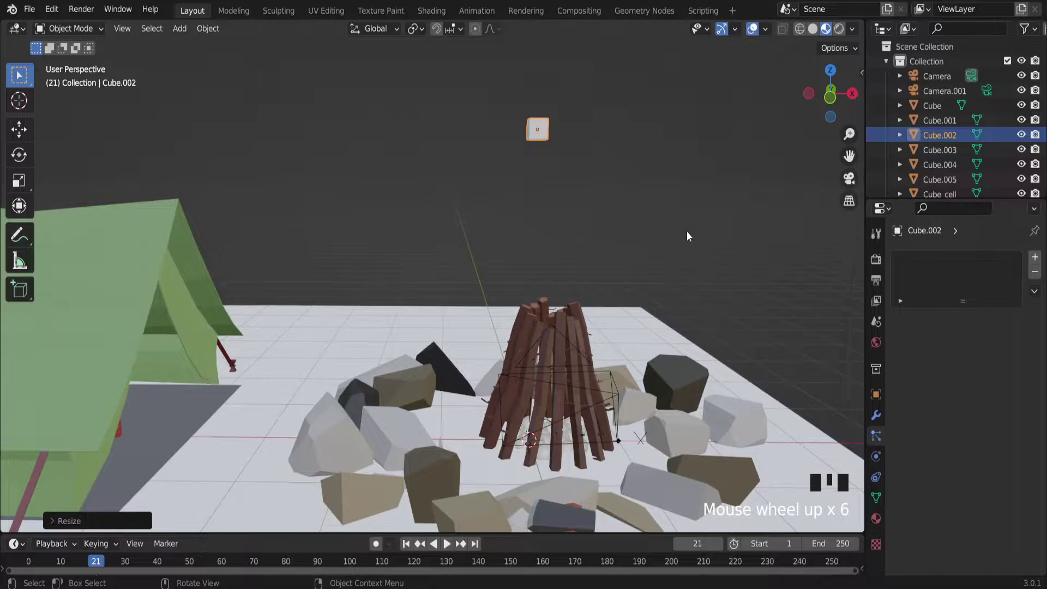
scroll("down", 3)
Step: Orbit around and underneath the campfire to check the tiny cube and the emitter
left_click_drag(607, 311, 550, 287)
scroll("up", 3)
scroll("down", 3)
left_click_drag(520, 327, 522, 334)
scroll("up", 3)
scroll("down", 3)
left_click_drag(546, 367, 541, 377)
scroll("up", 3)
scroll("down", 3)
scroll("up", 3)
Step: Select the emitting plane and bring its particle settings down to the Render section
left_click(522, 348)
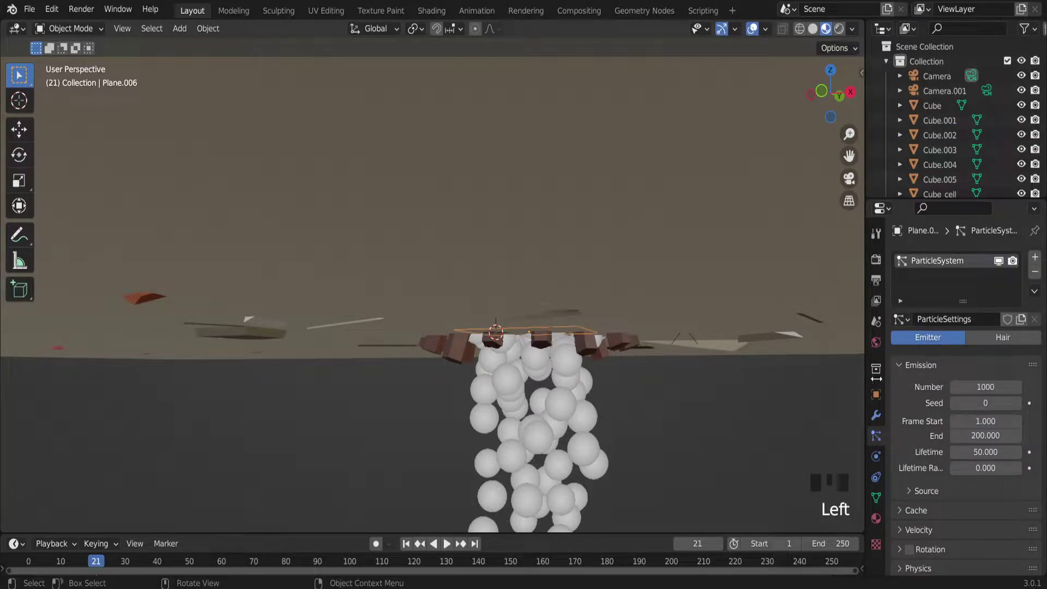
scroll("down", 3)
scroll("down", 3)
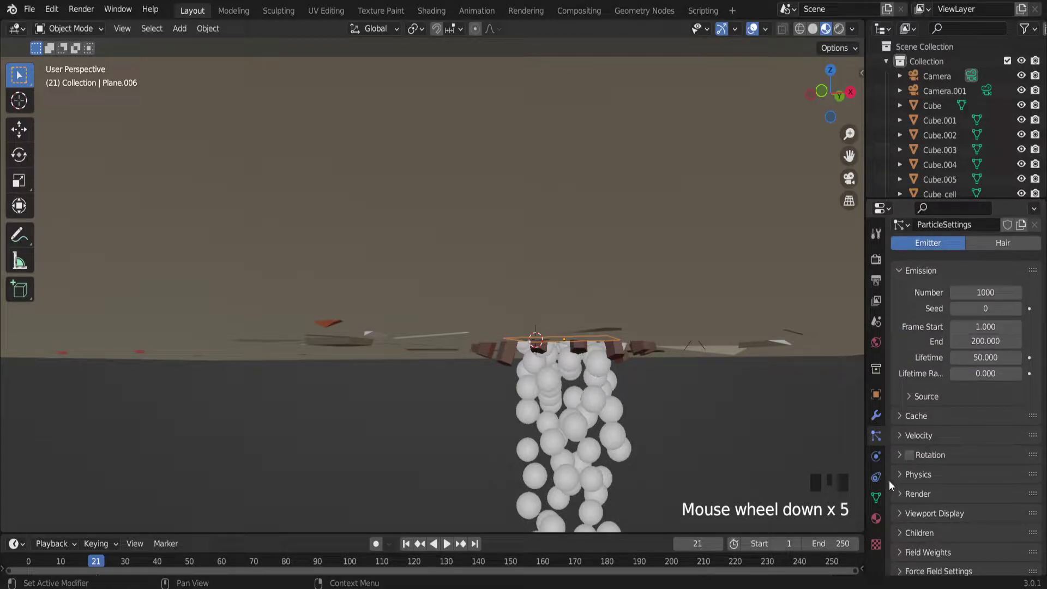
left_click_drag(899, 472, 910, 433)
scroll("down", 3)
scroll("down", 3)
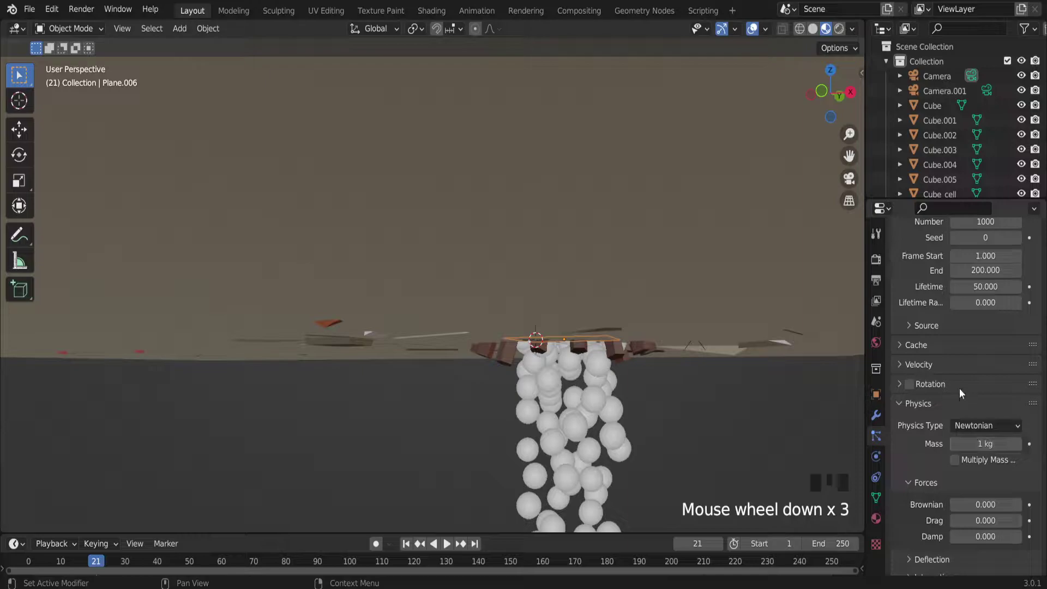
scroll("up", 3)
scroll("up", 3)
scroll("down", 3)
scroll("down", 3)
scroll("up", 3)
scroll("up", 3)
scroll("down", 3)
scroll("down", 3)
left_click_drag(906, 481, 991, 448)
scroll("down", 3)
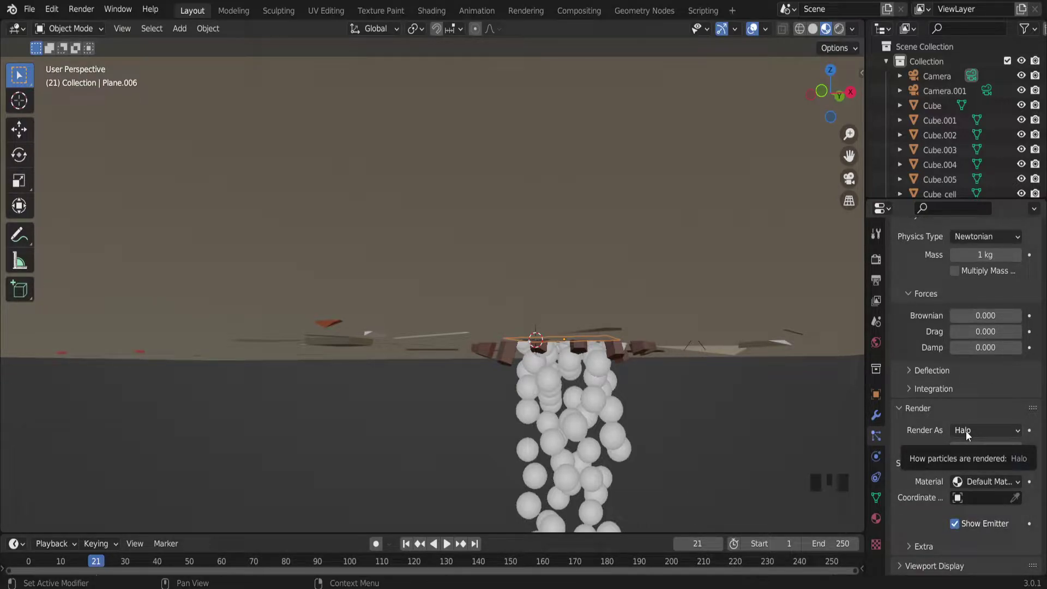
left_click_drag(970, 435, 997, 476)
scroll("down", 3)
Step: Render the particles as Object instances of Cube.002 with scale raised to 0.46
left_click_drag(587, 212, 589, 254)
scroll("down", 3)
scroll("up", 3)
scroll("up", 3)
left_click(1016, 539)
scroll("up", 3)
left_click_drag(540, 398, 536, 376)
scroll("down", 3)
scroll("up", 3)
scroll("up", 3)
left_click_drag(432, 244, 977, 461)
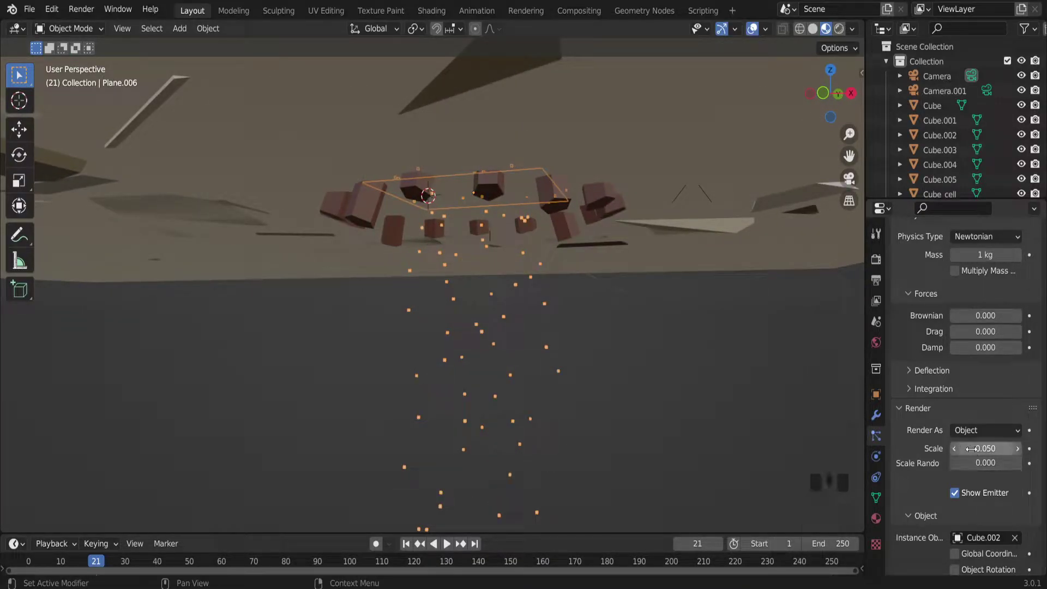
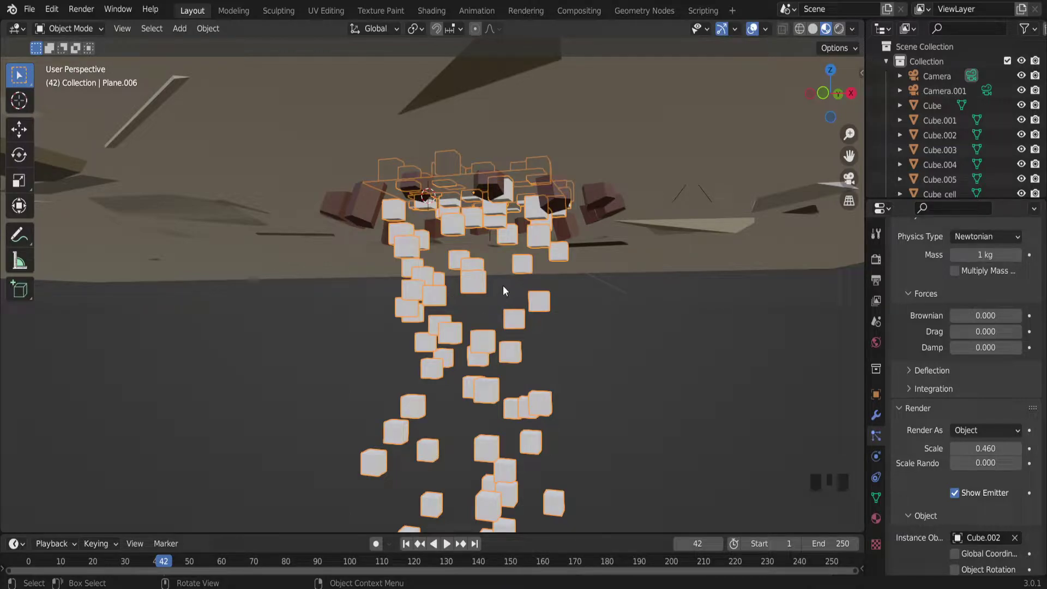
left_click_drag(508, 288, 505, 306)
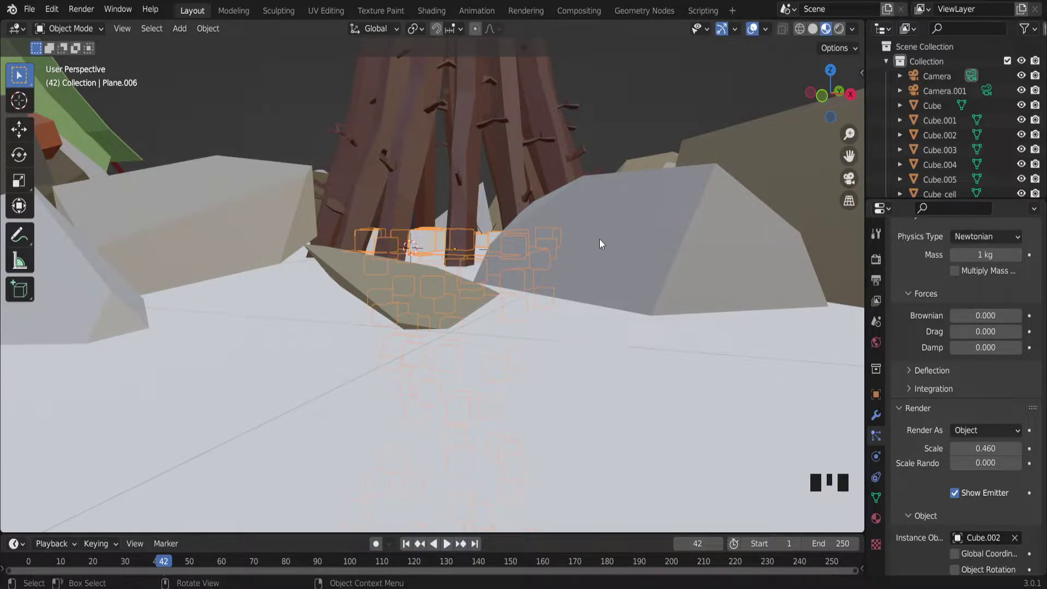
scroll("down", 3)
scroll("down", 3)
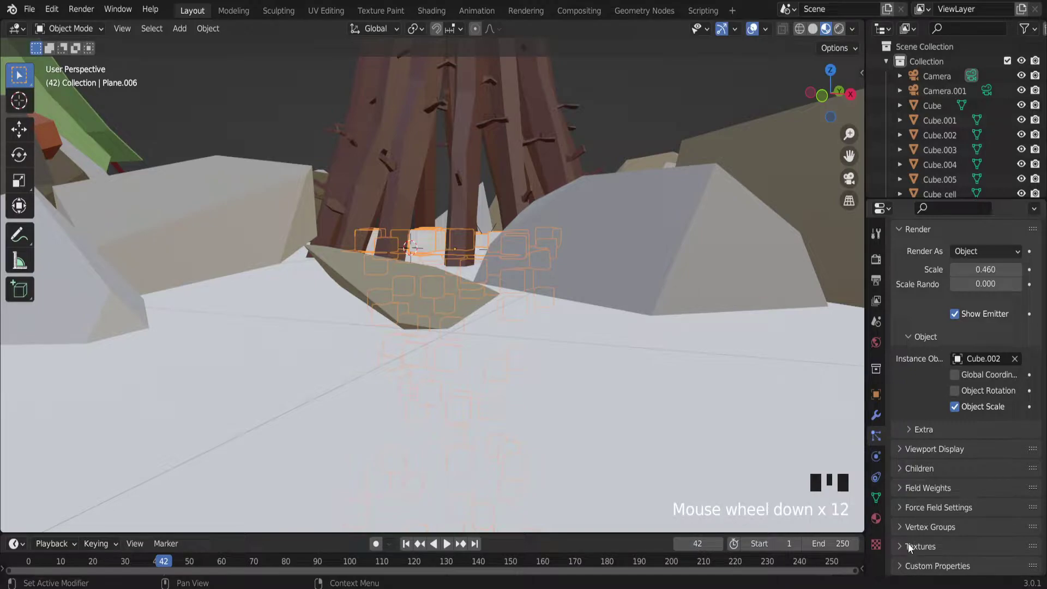
left_click_drag(902, 488, 489, 242)
scroll("down", 3)
key("space")
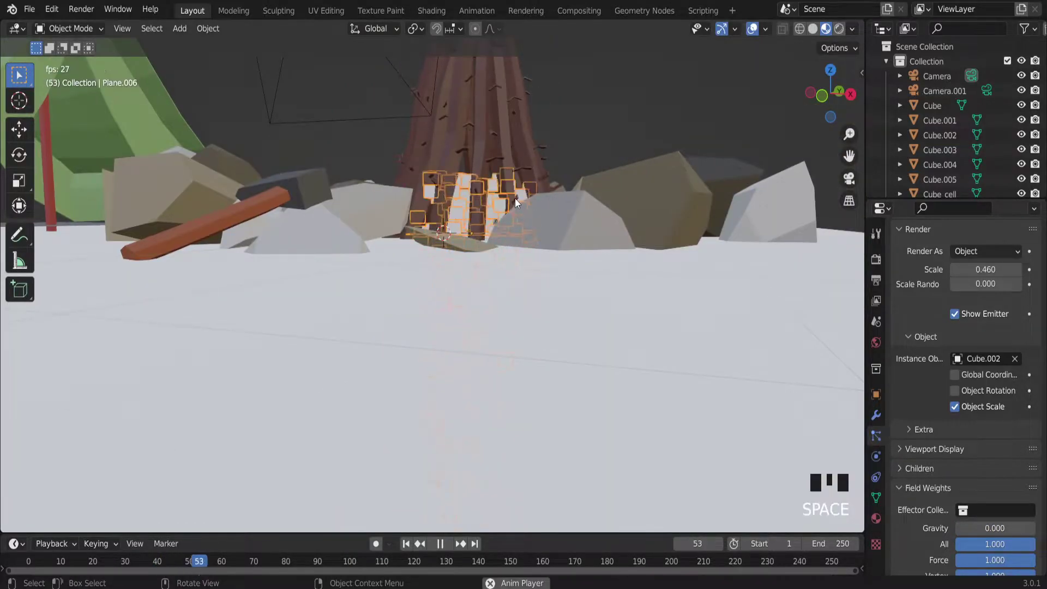
scroll("down", 3)
left_click_drag(561, 216, 514, 124)
scroll("up", 3)
scroll("down", 3)
scroll("up", 3)
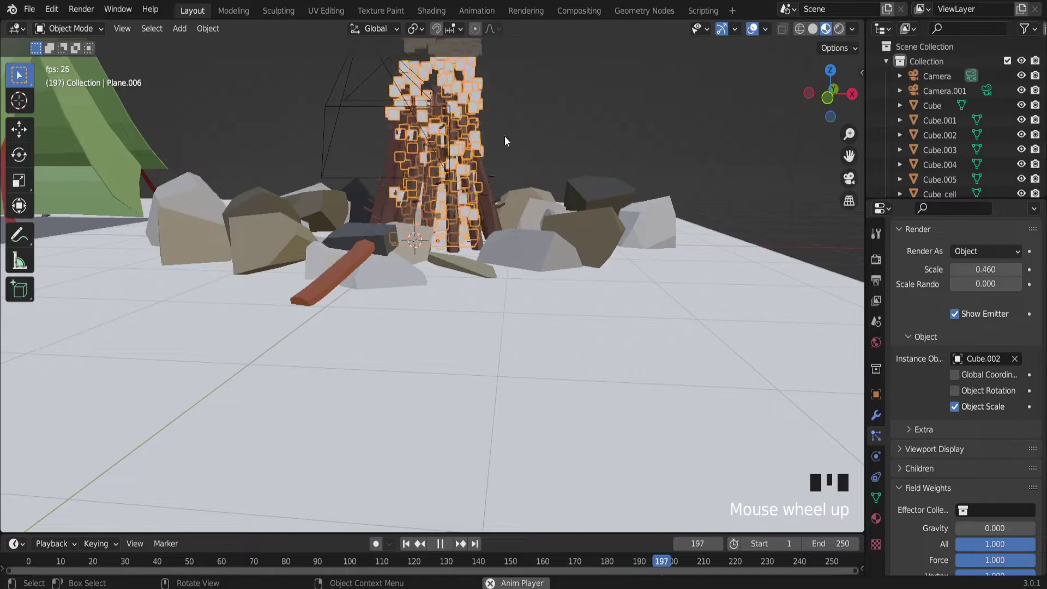
key("space")
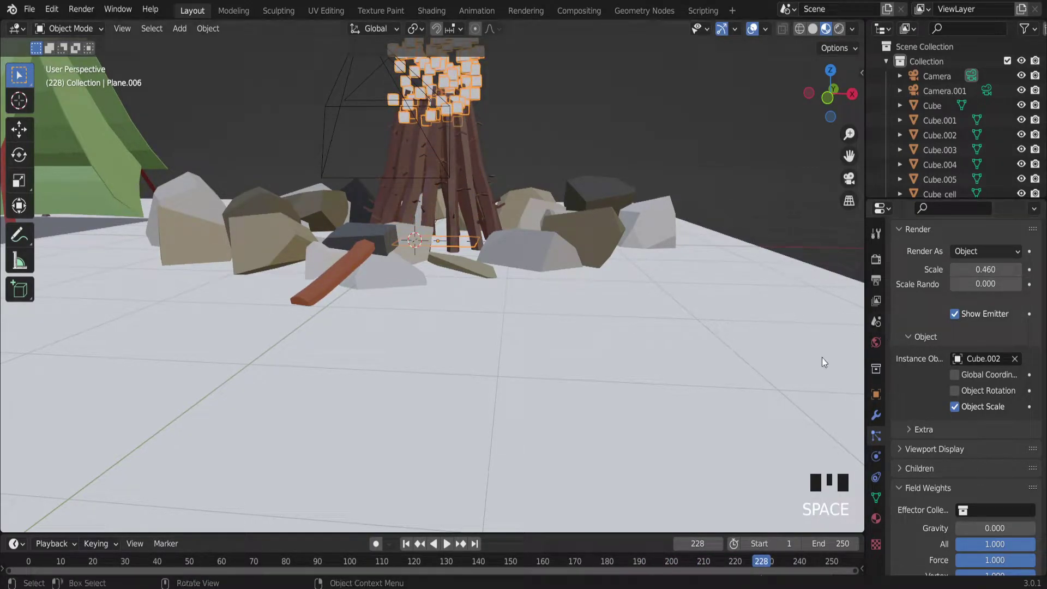
scroll("down", 3)
scroll("up", 3)
key("space")
scroll("down", 3)
scroll("up", 3)
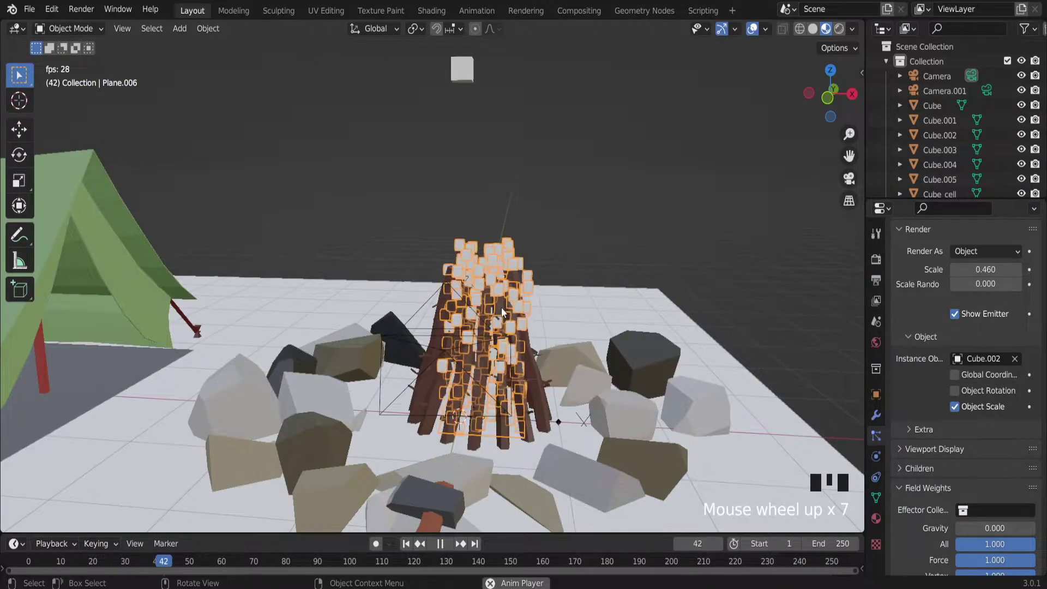
key("space")
scroll("up", 3)
Step: Set the particle Normal velocity to 0.5 m/s with Randomize 0.02 in the Velocity panel
left_click_drag(465, 315, 461, 291)
scroll("up", 3)
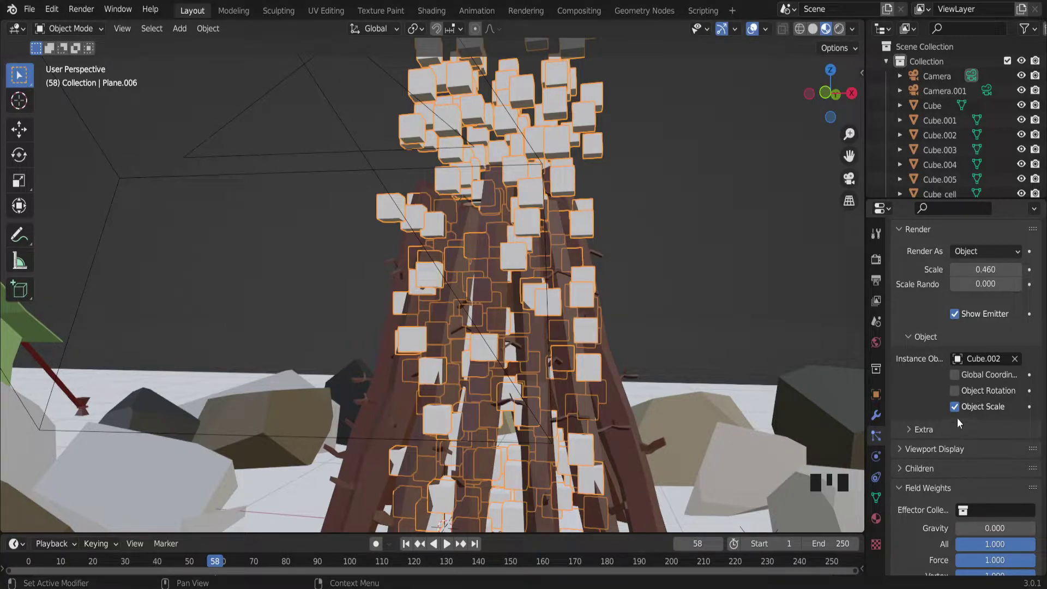
scroll("down", 3)
scroll("up", 3)
scroll("up", 3)
scroll("up", 3)
scroll("up", 3)
scroll("up", 3)
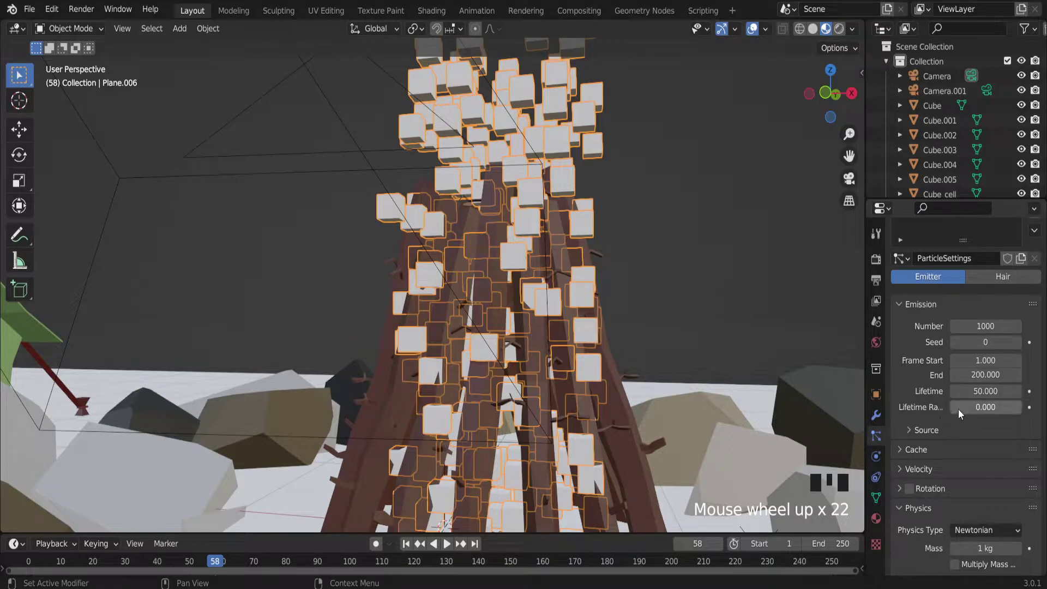
left_click_drag(911, 438, 952, 455)
scroll("down", 3)
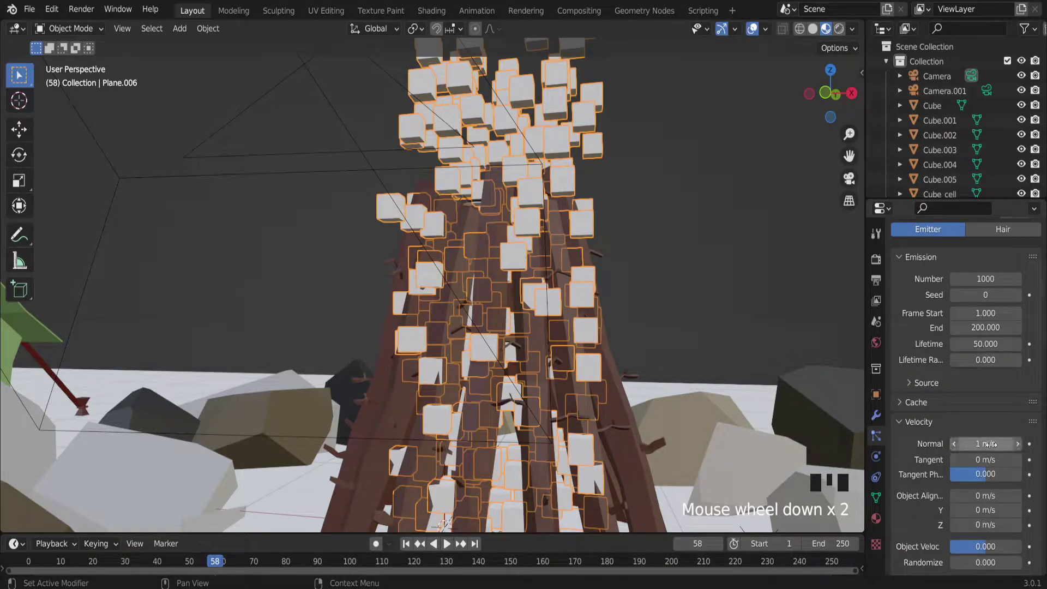
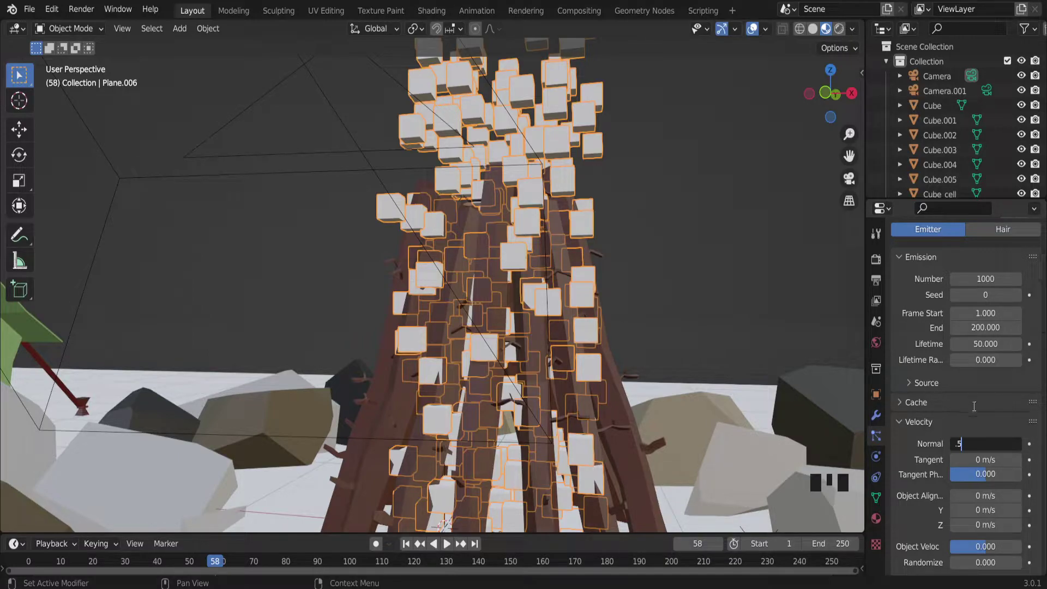
Step: Play the animation from several angles to preview the slower, scattering cubes rising through the logs
key("space")
scroll("down", 3)
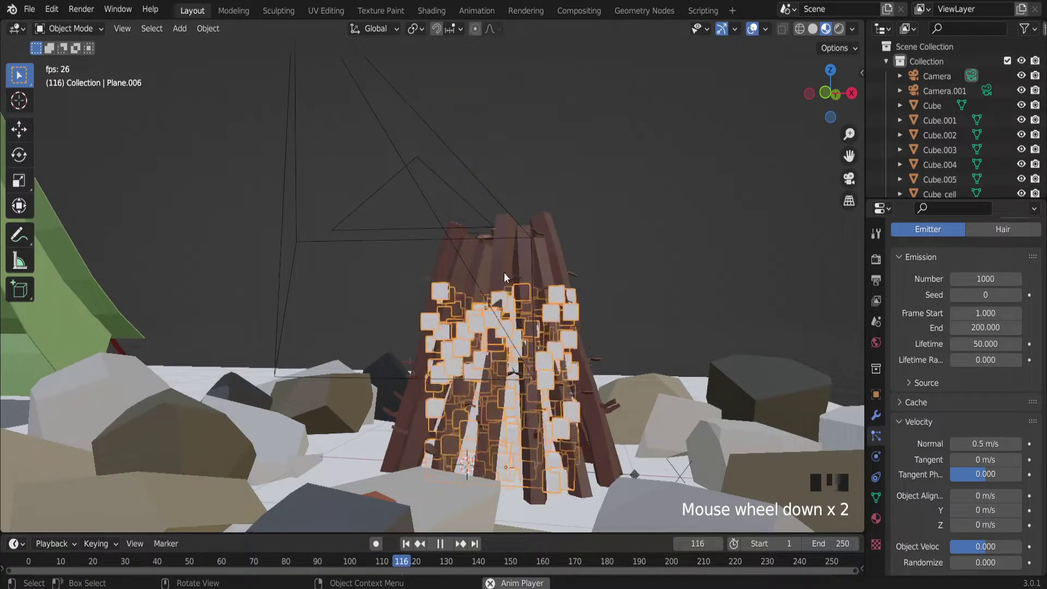
left_click_drag(474, 280, 482, 354)
key("space")
scroll("down", 3)
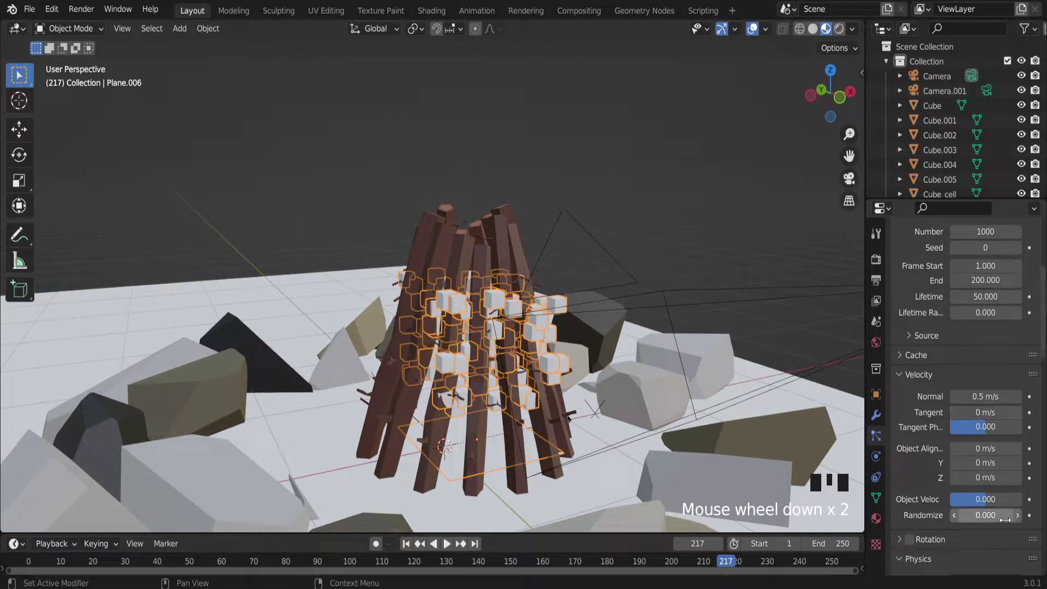
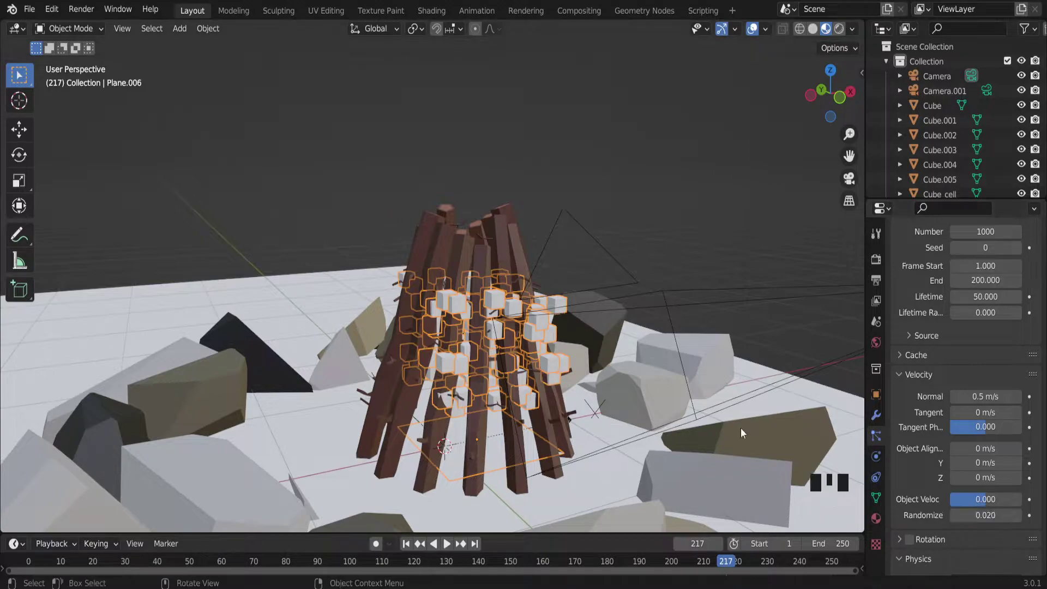
key("space")
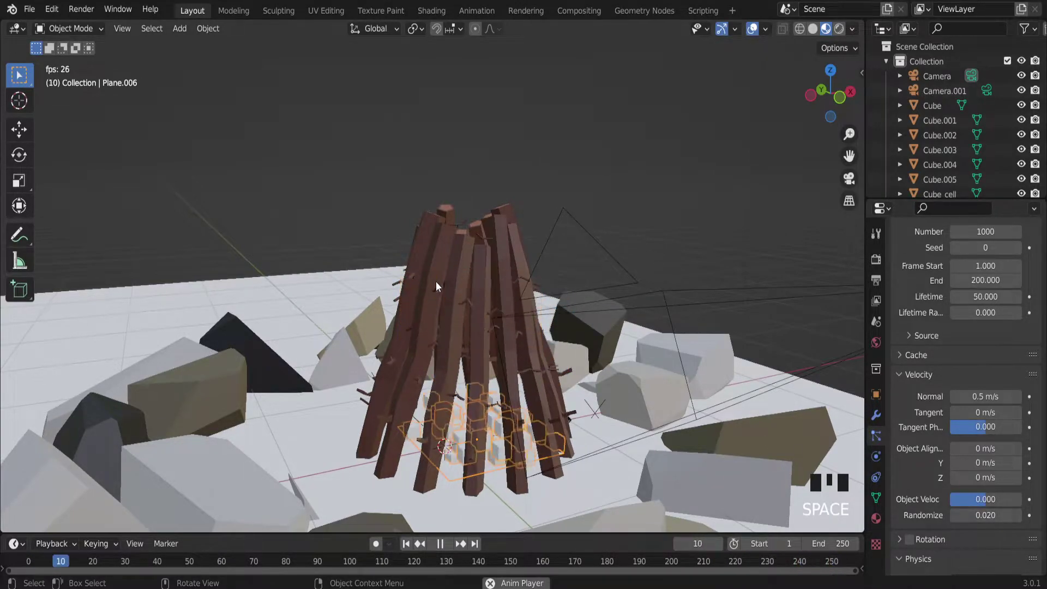
scroll("up", 3)
left_click_drag(445, 282, 436, 277)
scroll("down", 3)
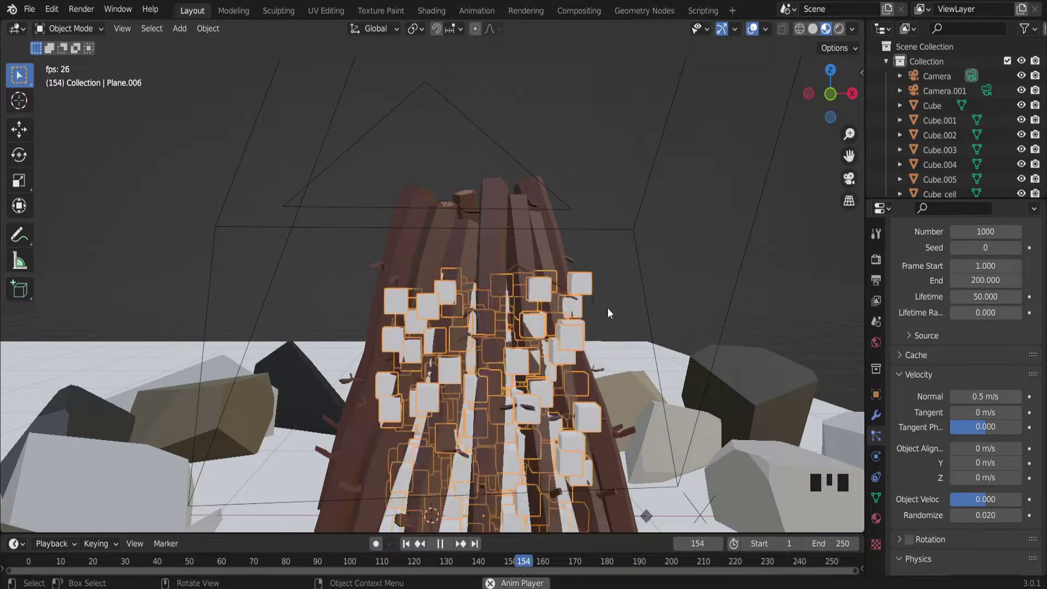
scroll("down", 3)
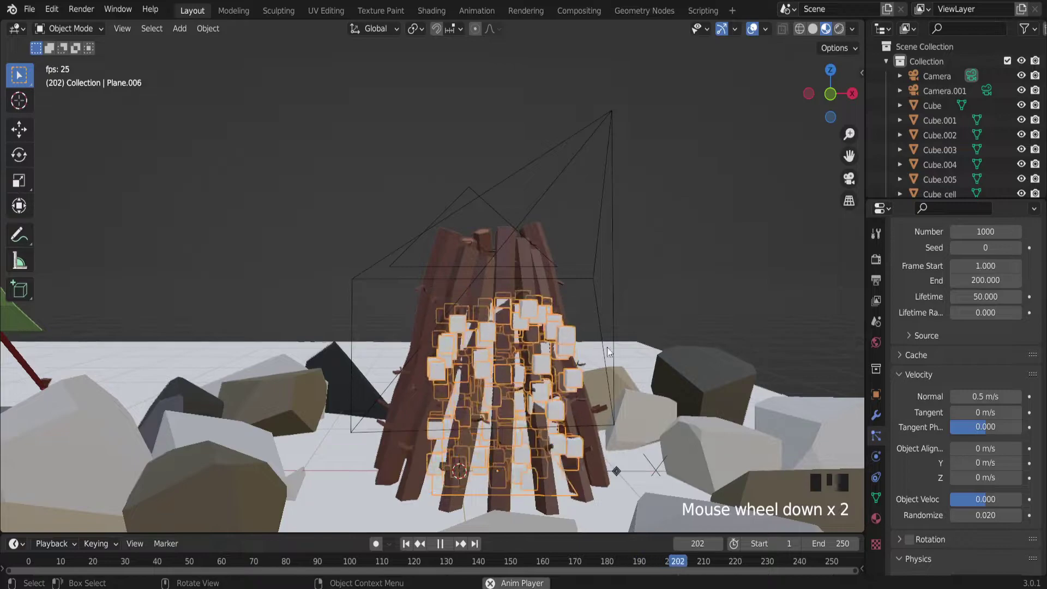
Step: Stop playback and scale the emitter plane up slightly under the logs
key("space")
key("w")
key("Escape")
key("Escape")
key("s")
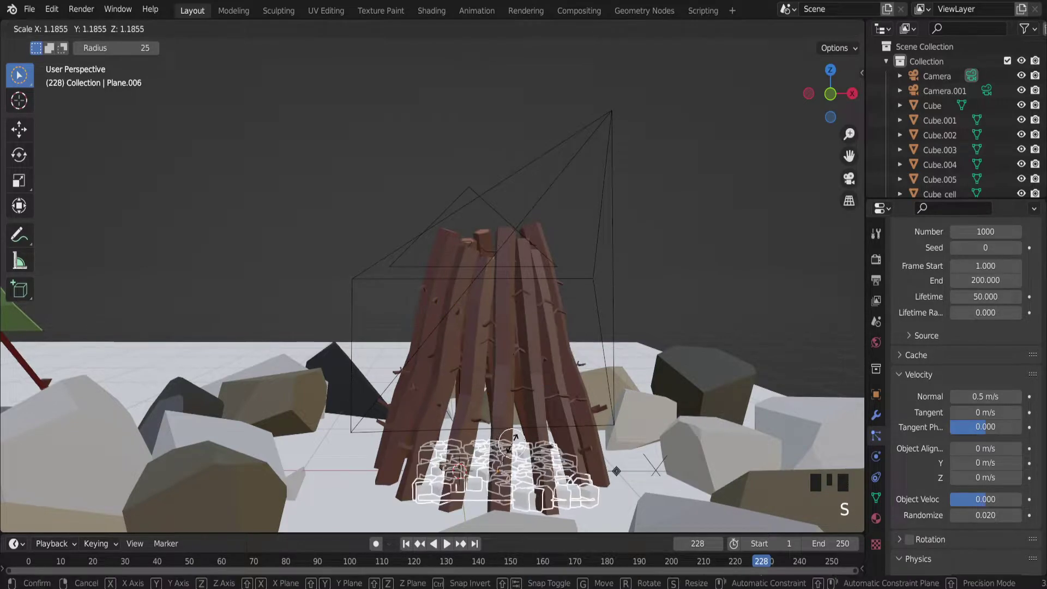
key("space")
left_click_drag(526, 428, 454, 363)
scroll("down", 3)
Step: Raise the Emission Lifetime to 80 frames and play the animation to check the taller fire
key("space")
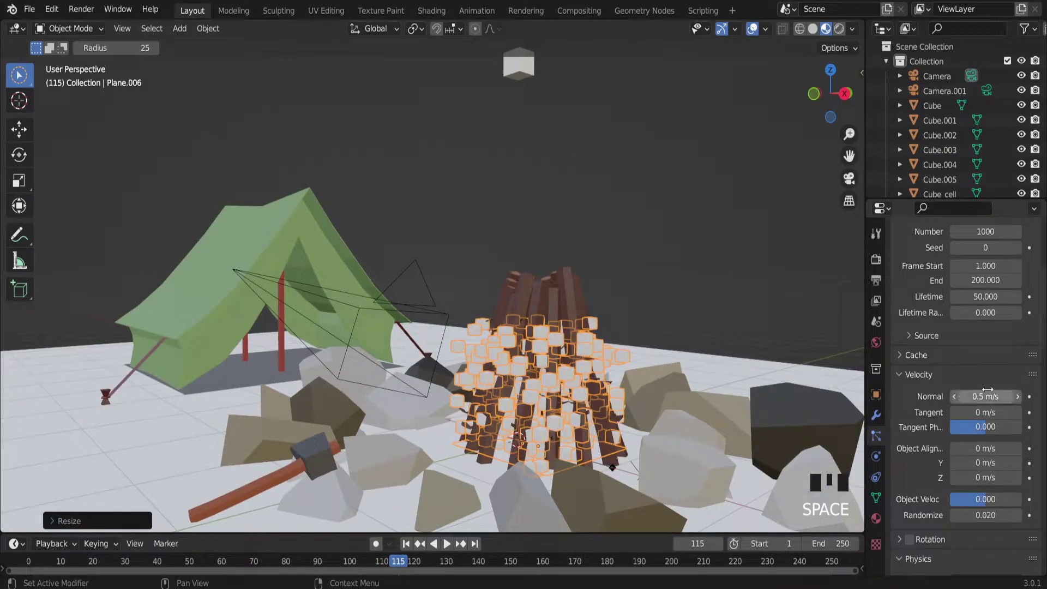
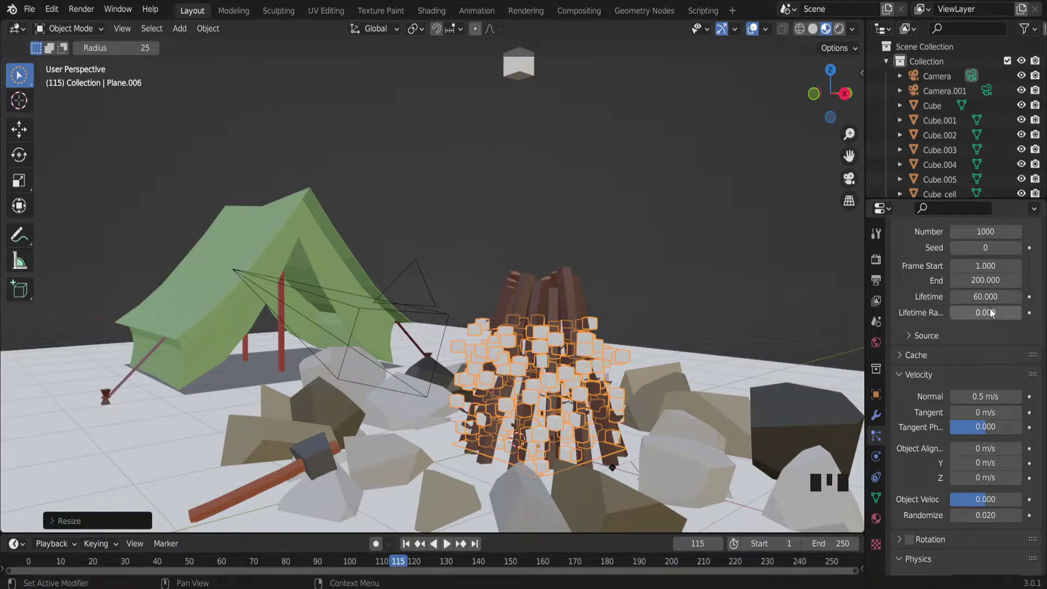
key("space")
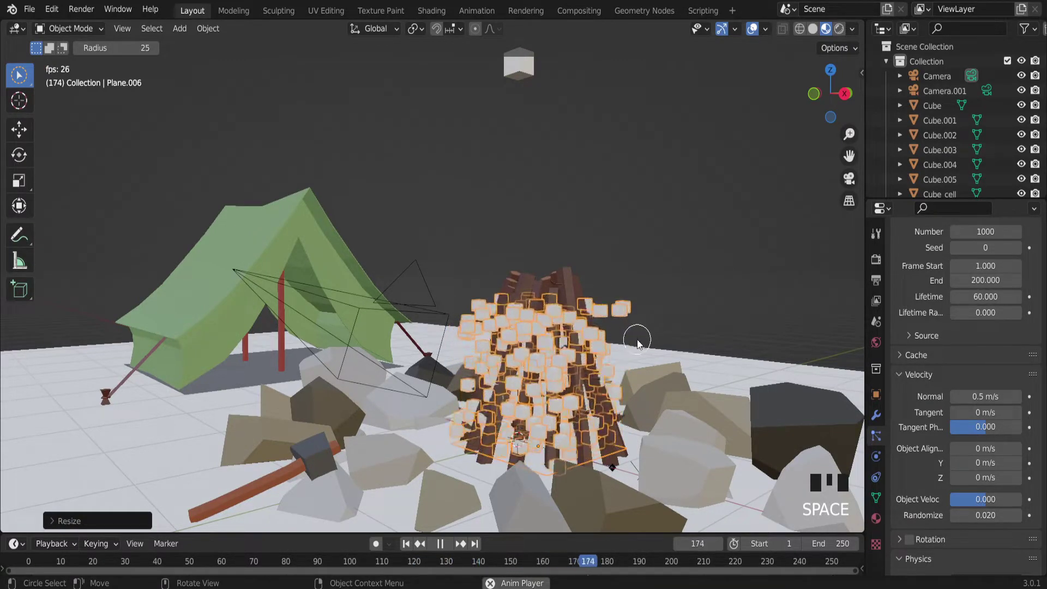
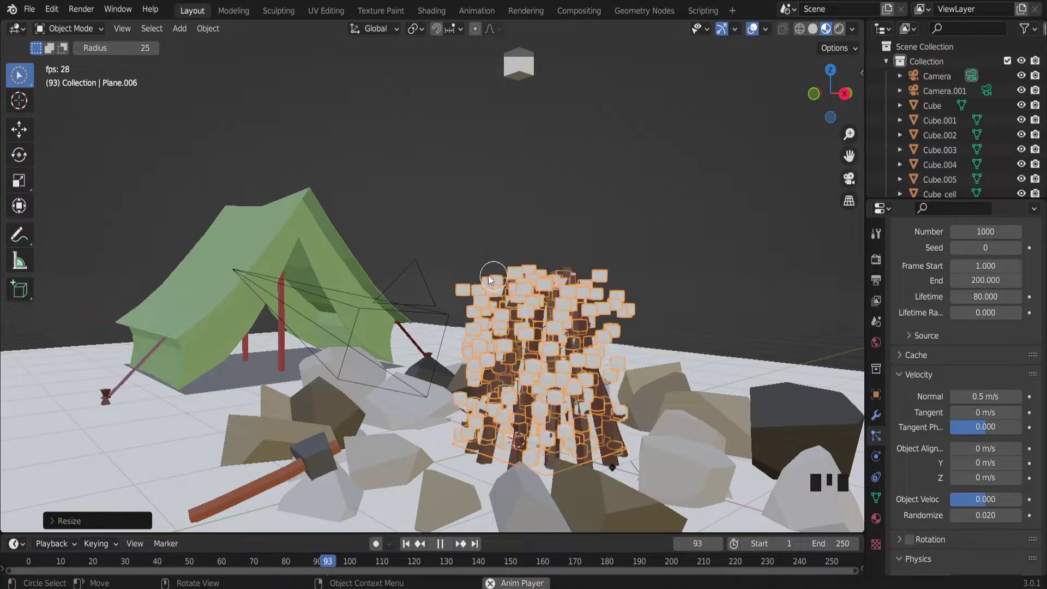
left_click_drag(529, 288, 640, 282)
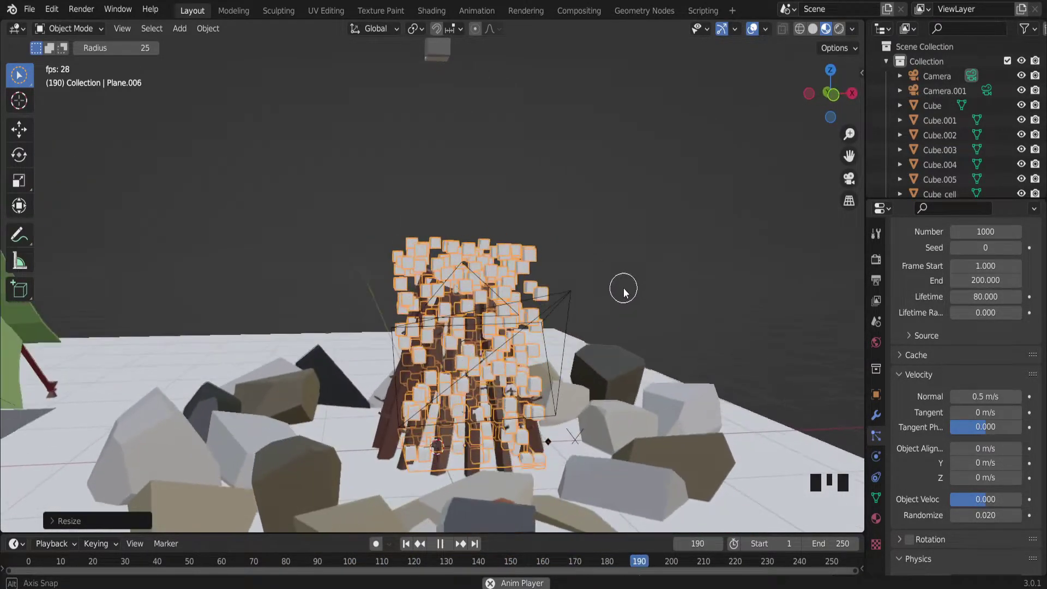
Step: From top view, nudge the emitter plane slightly along X to centre it in the log pile
key("space")
left_click_drag(520, 375, 836, 76)
left_click(835, 75)
key("s")
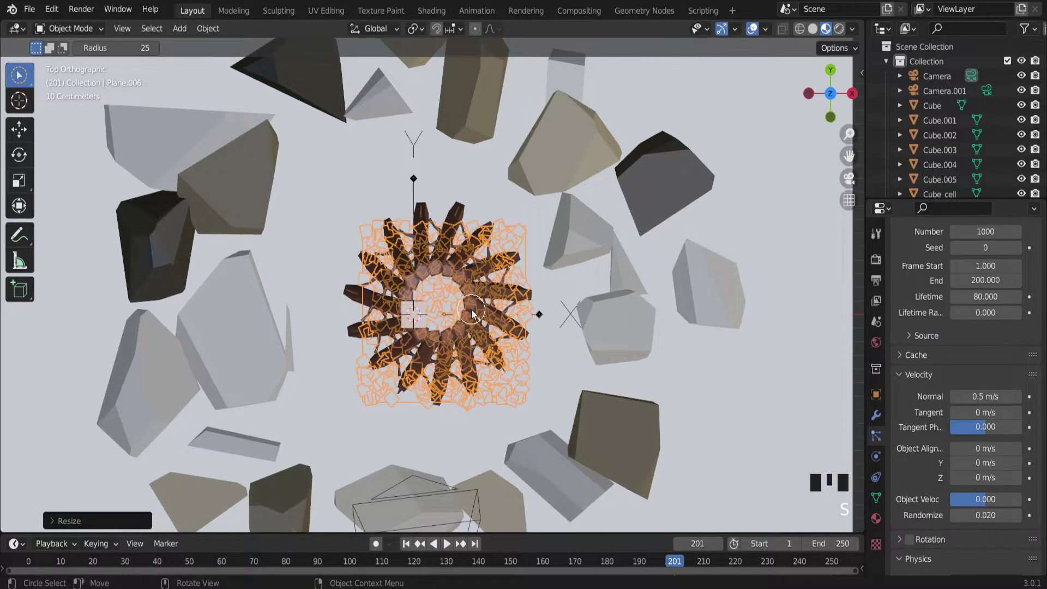
key("g")
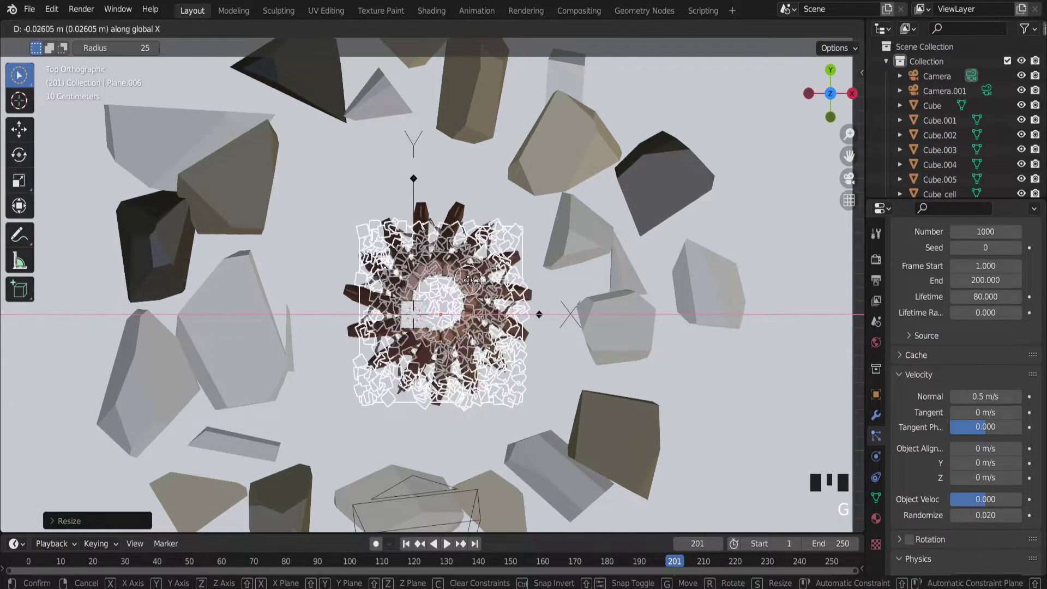
key("g")
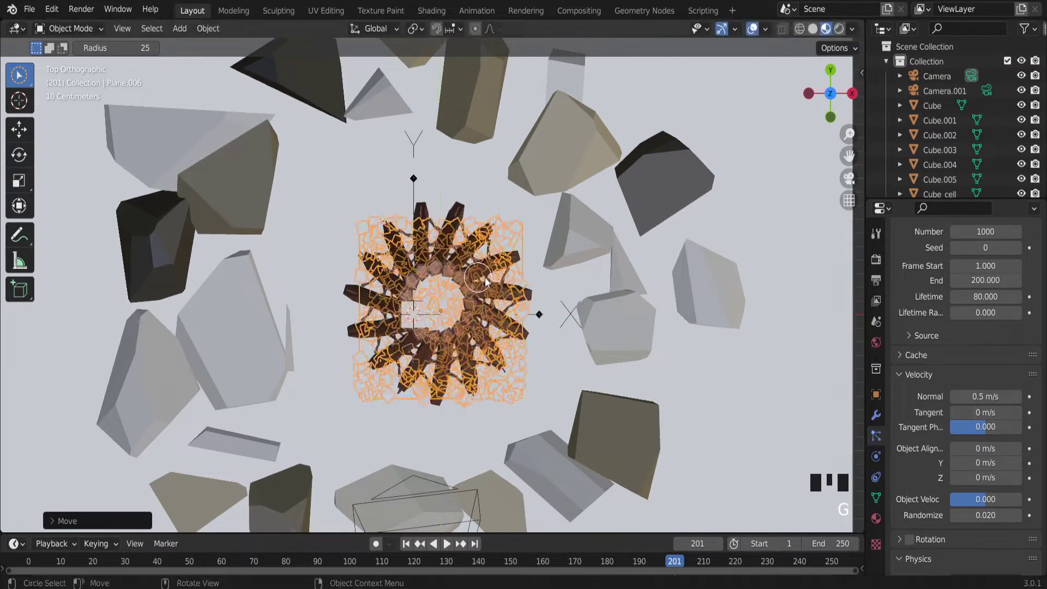
key("space")
Step: Orbit back to a perspective angle over the scene to review the centred fire
left_click_drag(535, 286, 561, 232)
scroll("down", 3)
scroll("up", 3)
key("Escape")
left_click_drag(23, 135, 306, 133)
scroll("down", 3)
scroll("up", 3)
scroll("down", 3)
scroll("up", 3)
Step: Give Cube.002, the particle shape, an orange Base Color in Material Properties
left_click(376, 159)
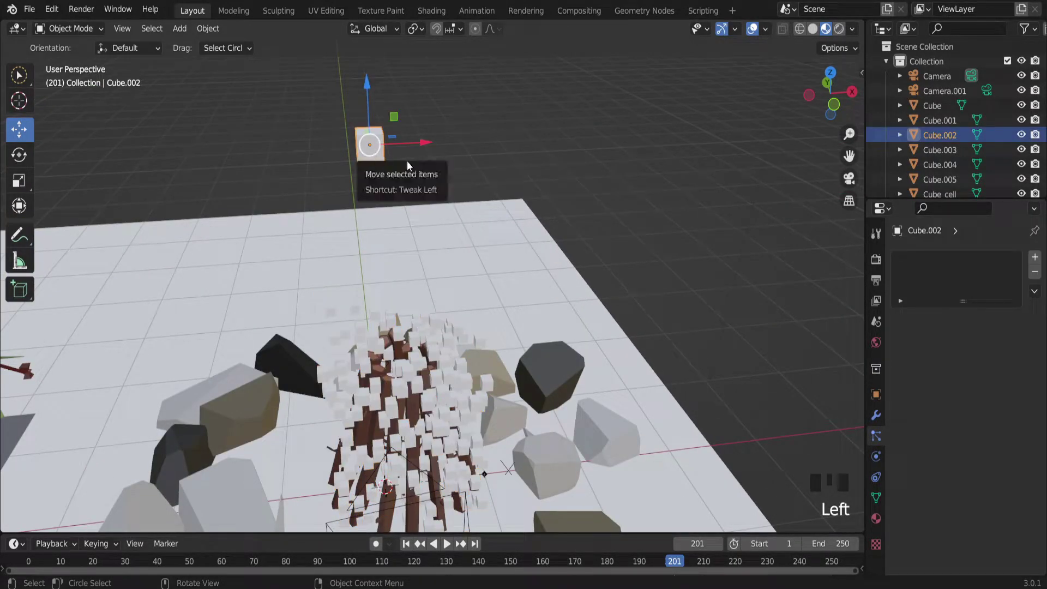
left_click(882, 523)
left_click_drag(976, 327, 974, 479)
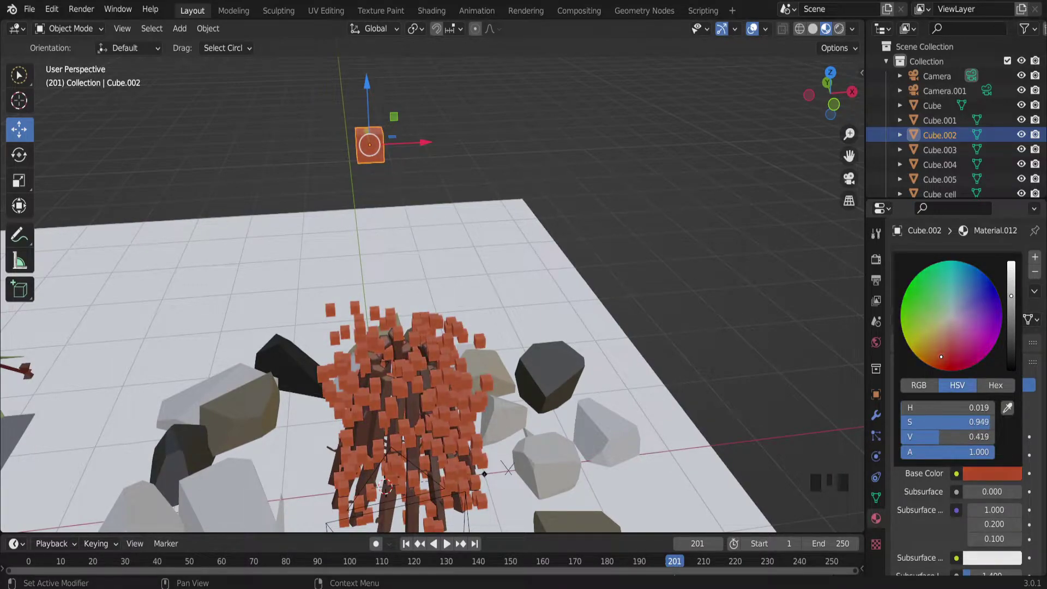
Step: Play the animation and orbit around the now-orange rising fire cubes, stopping at frame 183
key("space")
left_click_drag(537, 369, 482, 369)
scroll("up", 3)
left_click_drag(402, 370, 443, 327)
key("space")
left_click_drag(452, 322, 431, 305)
key("space")
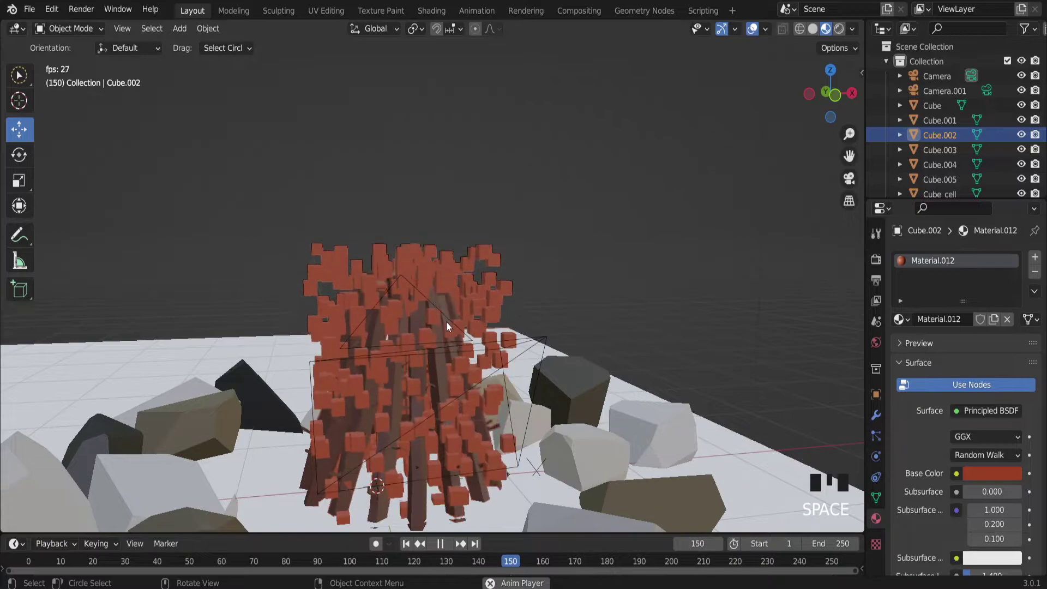
key("space")
left_click_drag(460, 326, 966, 308)
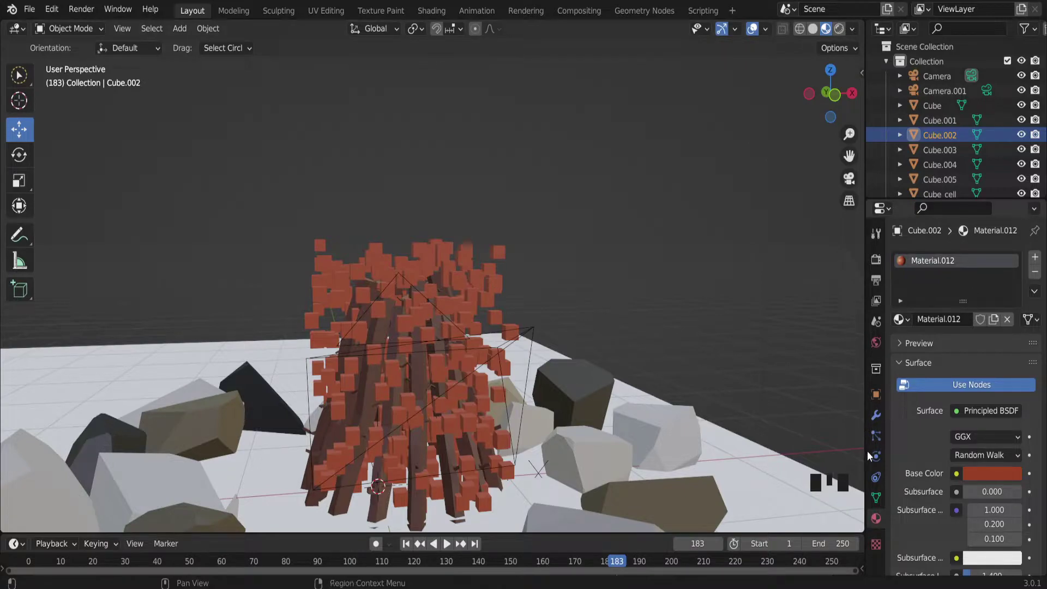
Step: Add a second particle system on the emitter plane reusing the existing particle settings block
left_click(882, 439)
left_click(463, 306)
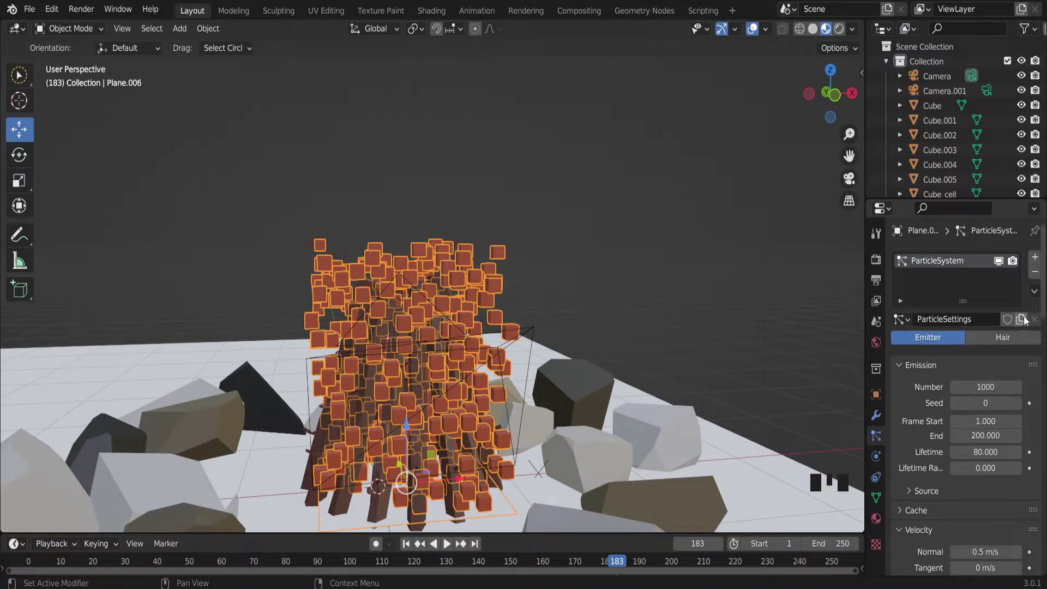
left_click_drag(1027, 320, 967, 325)
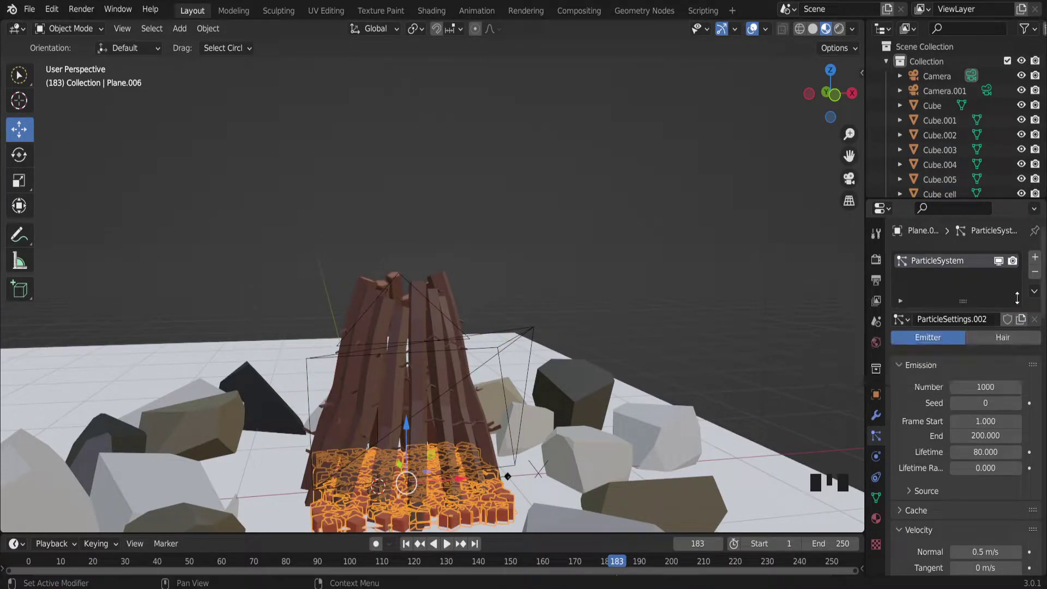
left_click_drag(1035, 265, 967, 317)
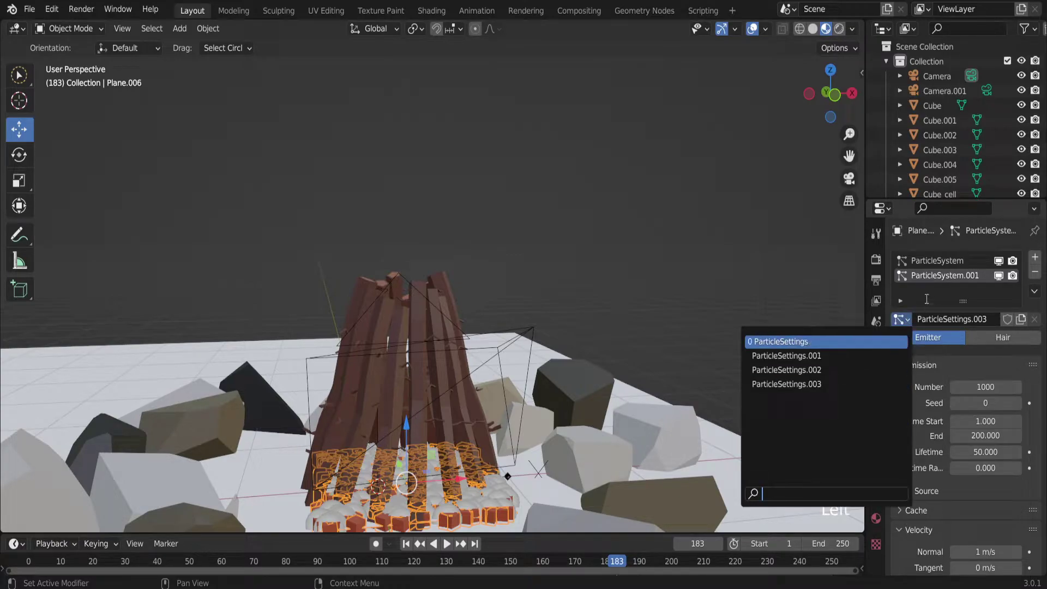
double_click(940, 271)
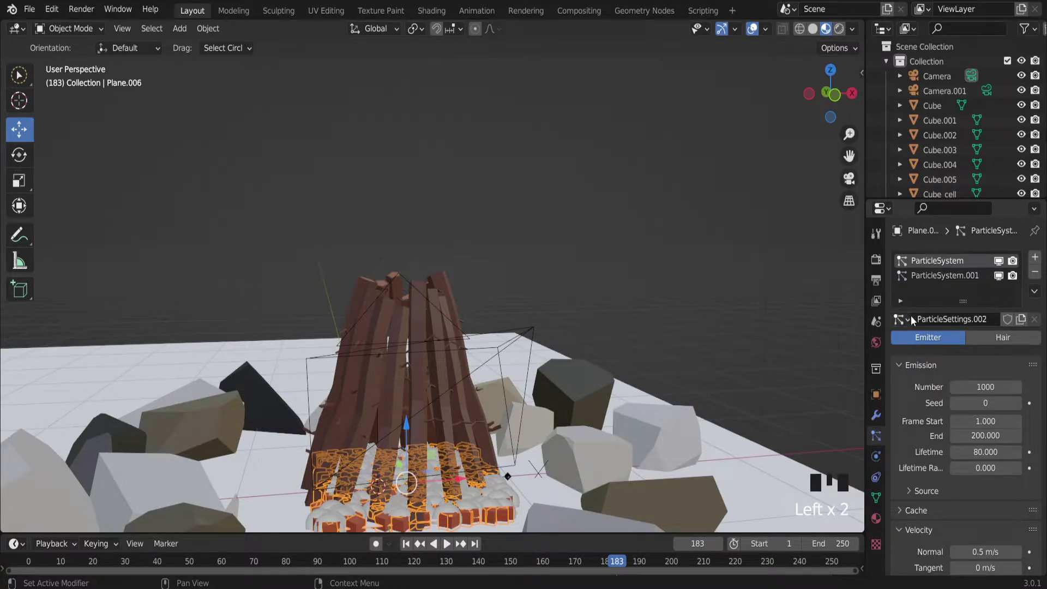
left_click(915, 320)
left_click_drag(827, 376, 934, 285)
left_click(912, 326)
left_click_drag(840, 387, 743, 354)
Step: Play the thickened fire animation, orbit around the log pile, and stop at frame 133
key("space")
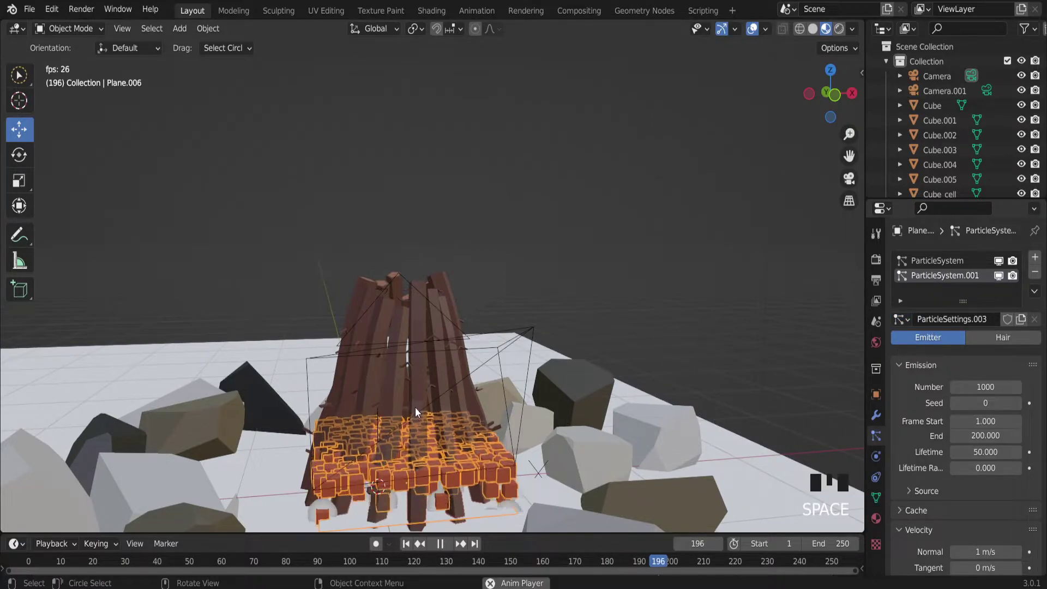
left_click_drag(427, 411, 447, 417)
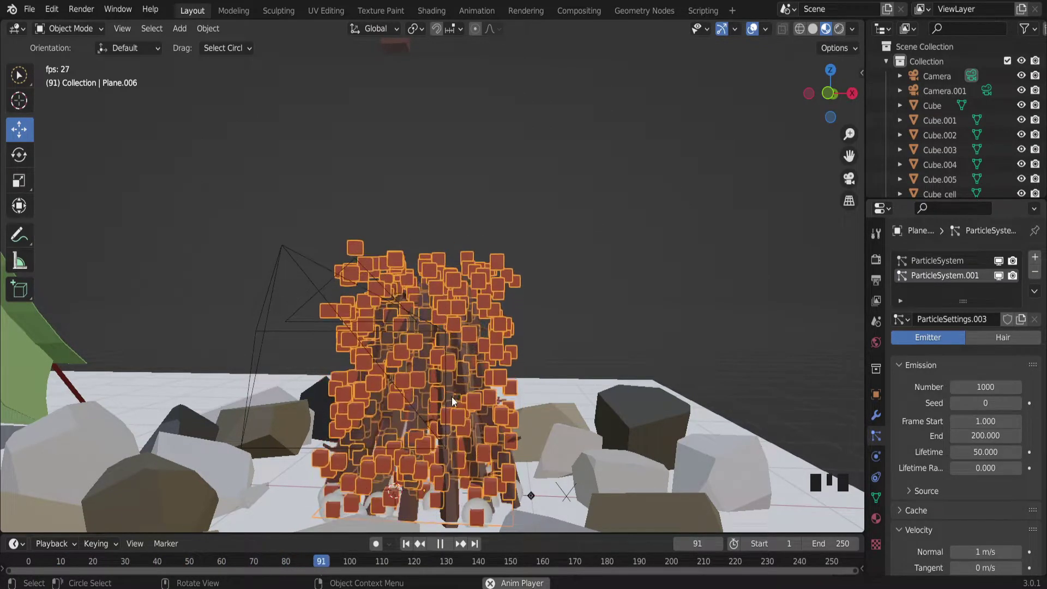
left_click_drag(453, 400, 731, 365)
key("space")
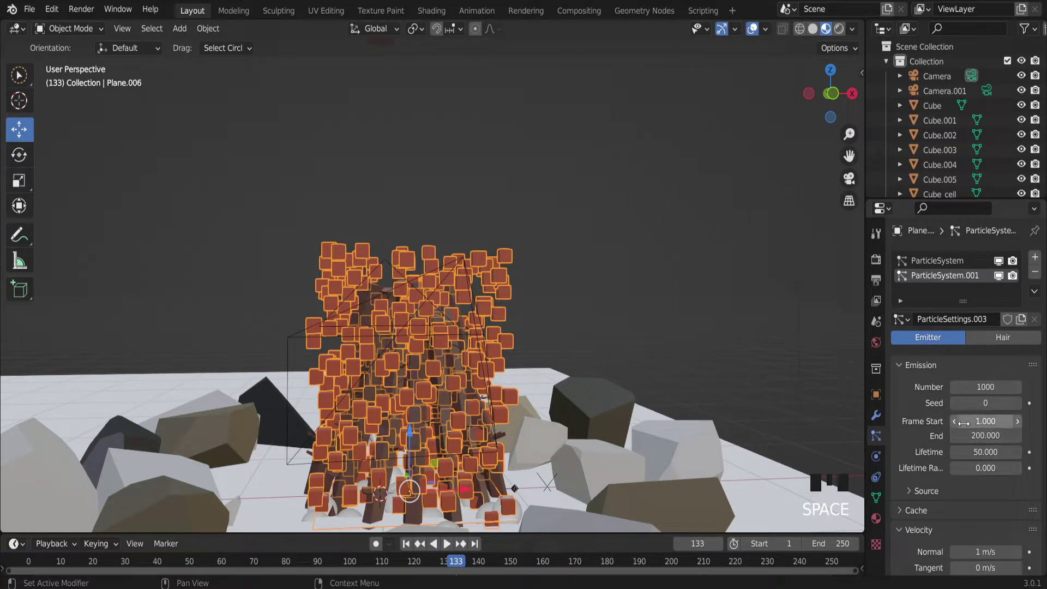
Step: Set ParticleSystem to start at frame 100 and ParticleSystem.001 to start 100, end 300
left_click(945, 267)
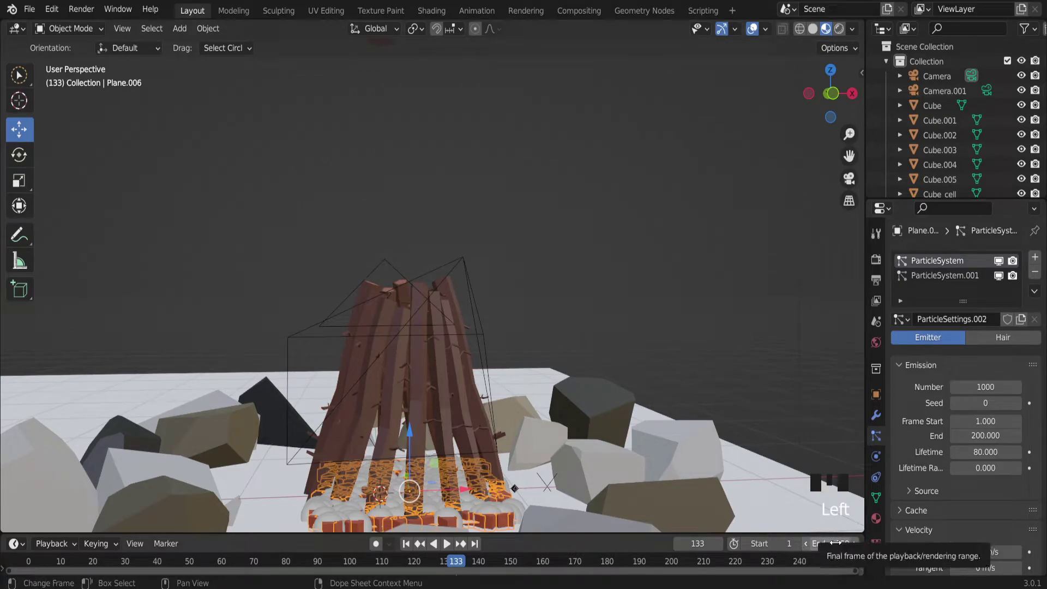
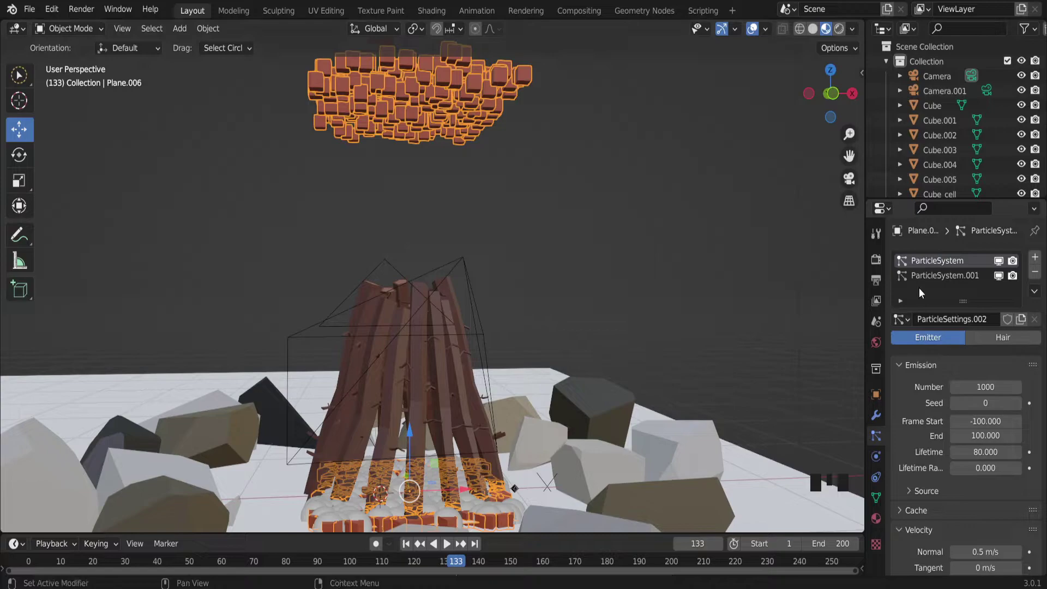
left_click(951, 285)
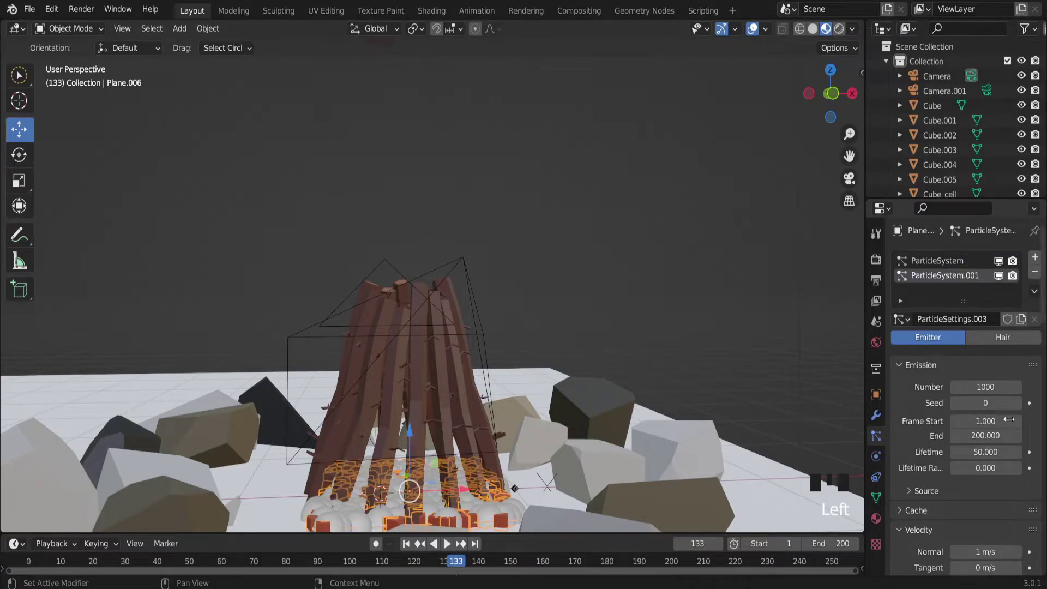
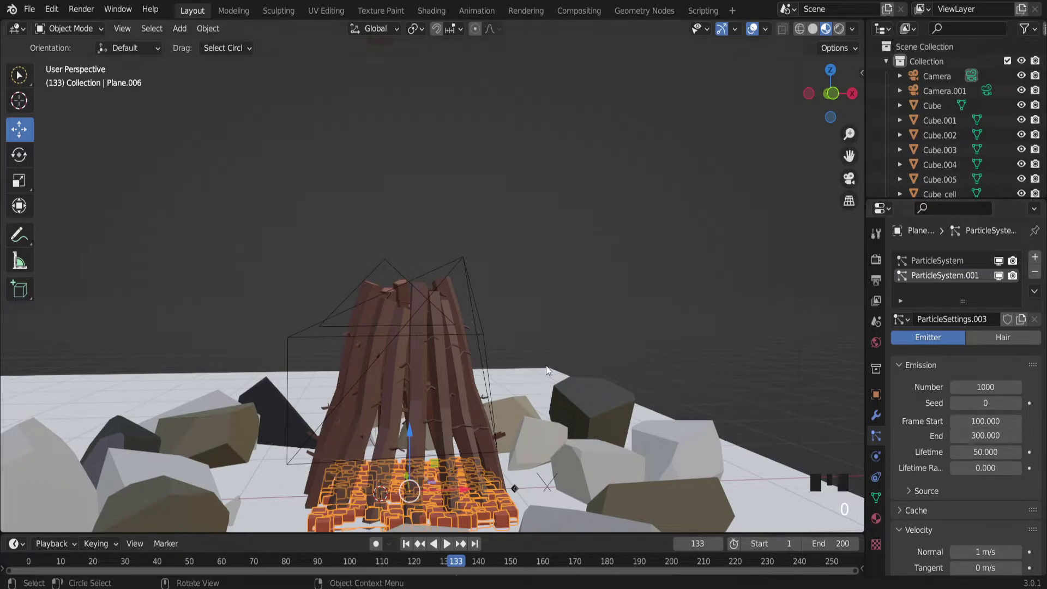
Step: Scrub playback briefly to move to a later animation frame
scroll("down", 3)
key("space")
scroll("up", 3)
scroll("up", 3)
key("space")
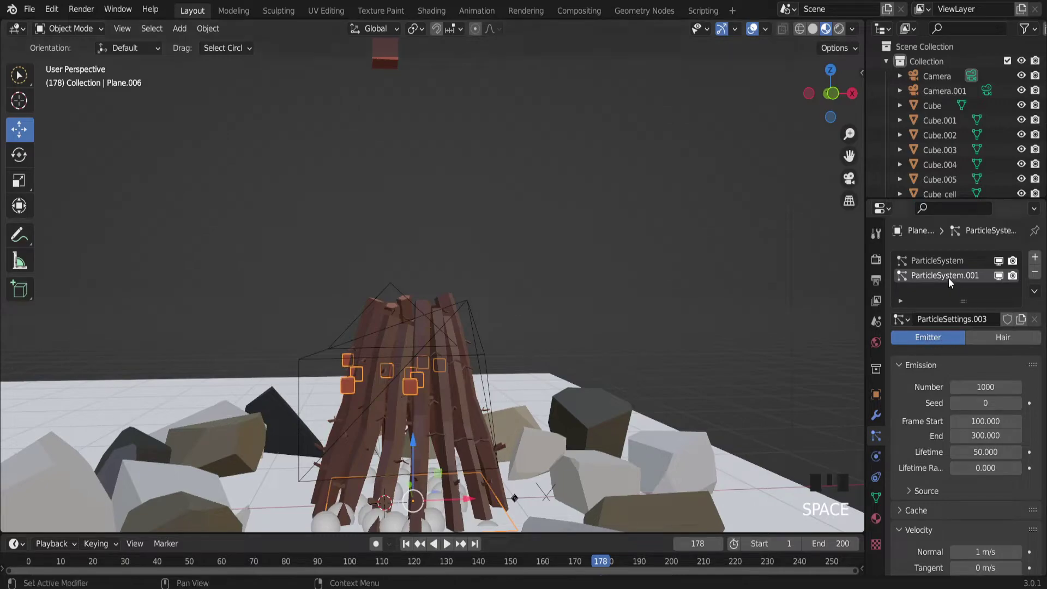
Step: Assign the original ParticleSettings block to the first particle system
left_click(948, 263)
left_click(961, 285)
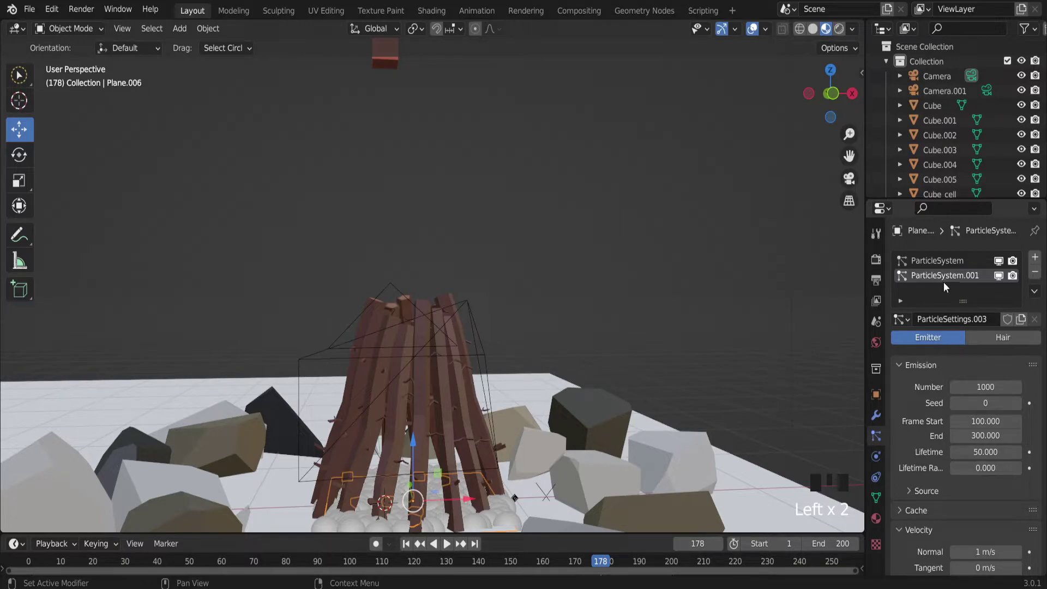
left_click(951, 267)
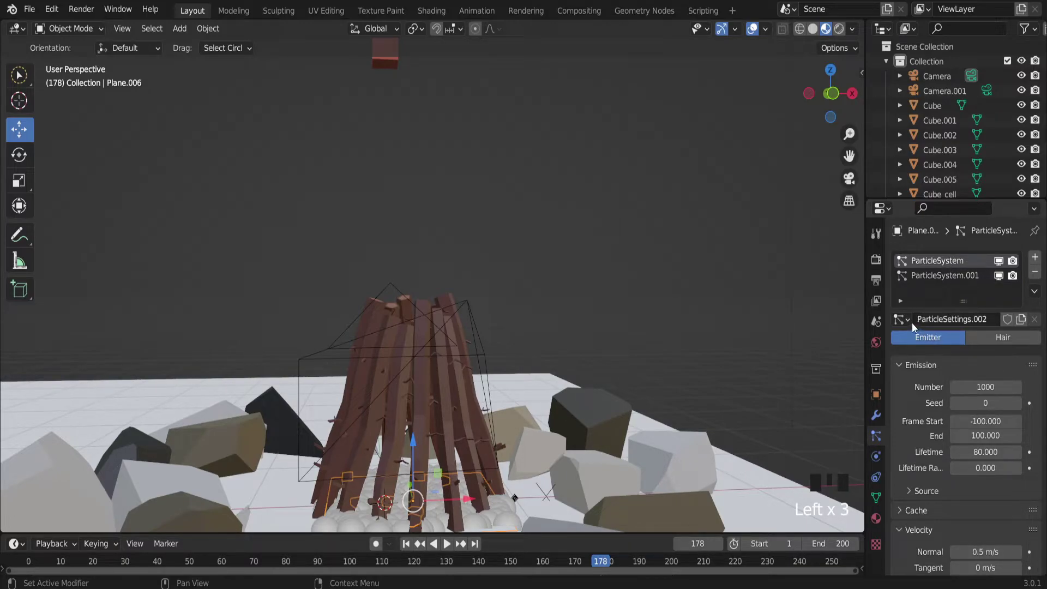
left_click(913, 326)
left_click_drag(842, 375, 928, 278)
left_click(910, 324)
left_click_drag(859, 389, 641, 389)
scroll("down", 3)
scroll("up", 3)
left_click(965, 260)
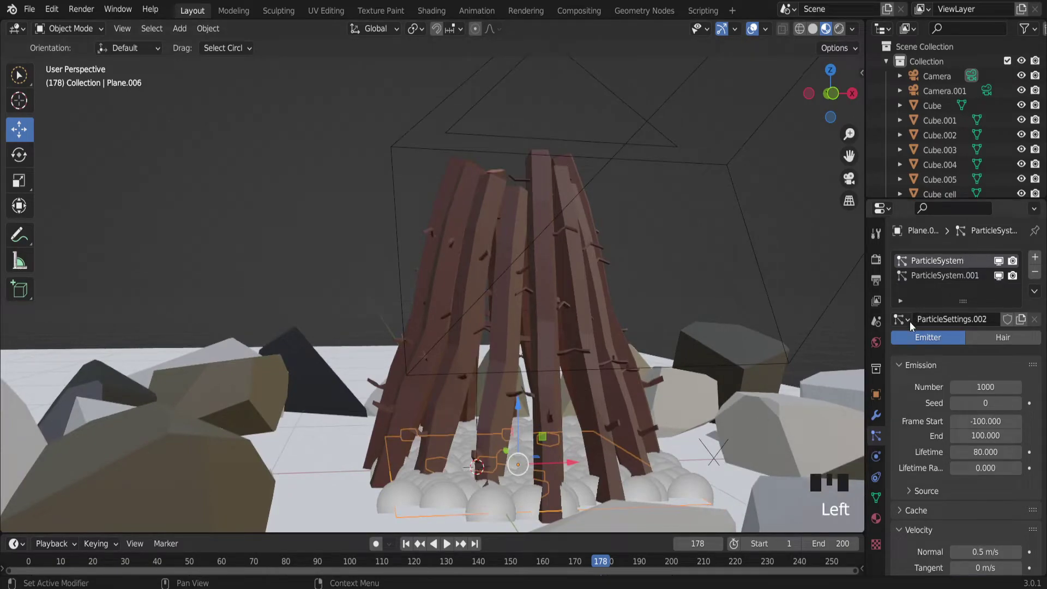
left_click(911, 327)
left_click_drag(874, 365, 923, 258)
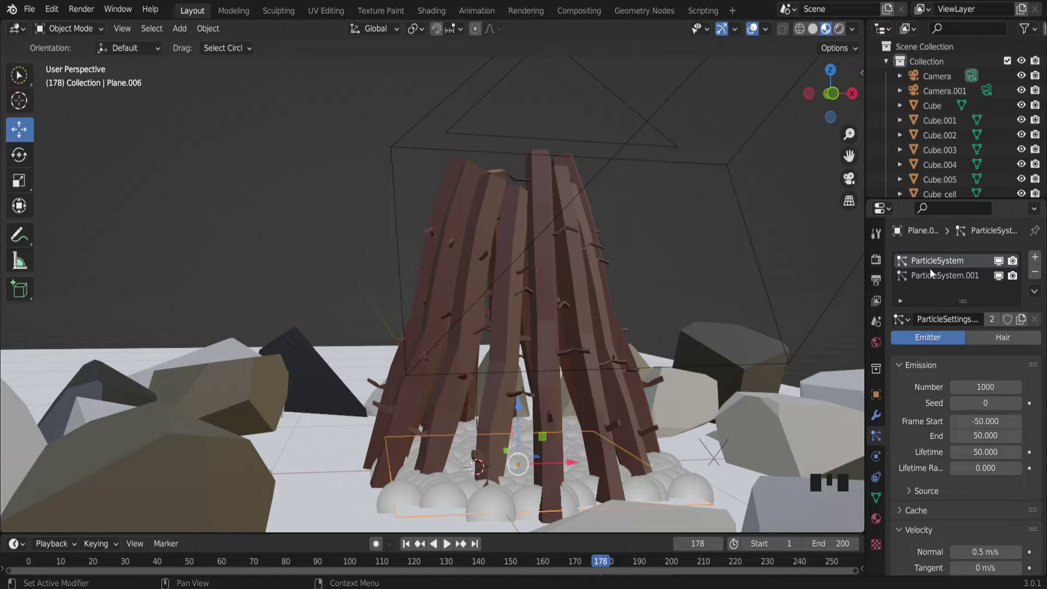
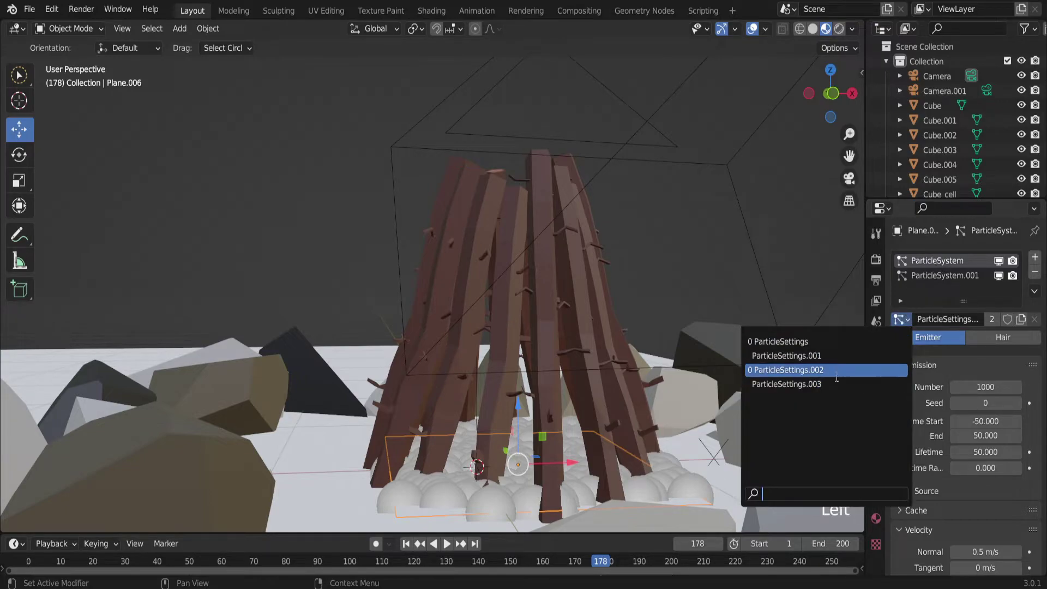
left_click(835, 345)
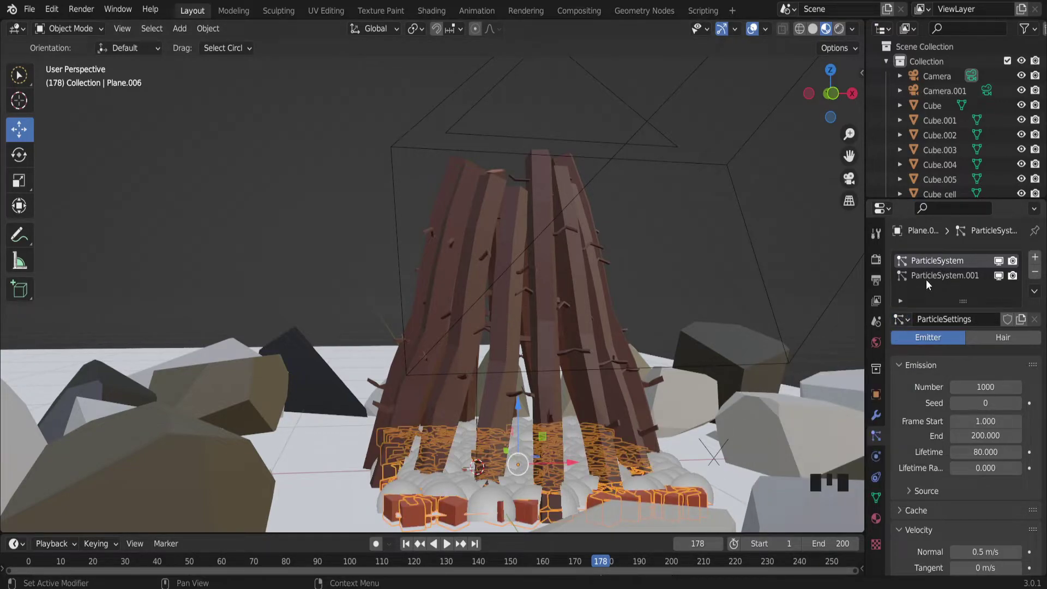
Step: Assign the ParticleSettings.002 block to the second particle system
left_click(934, 284)
left_click(908, 320)
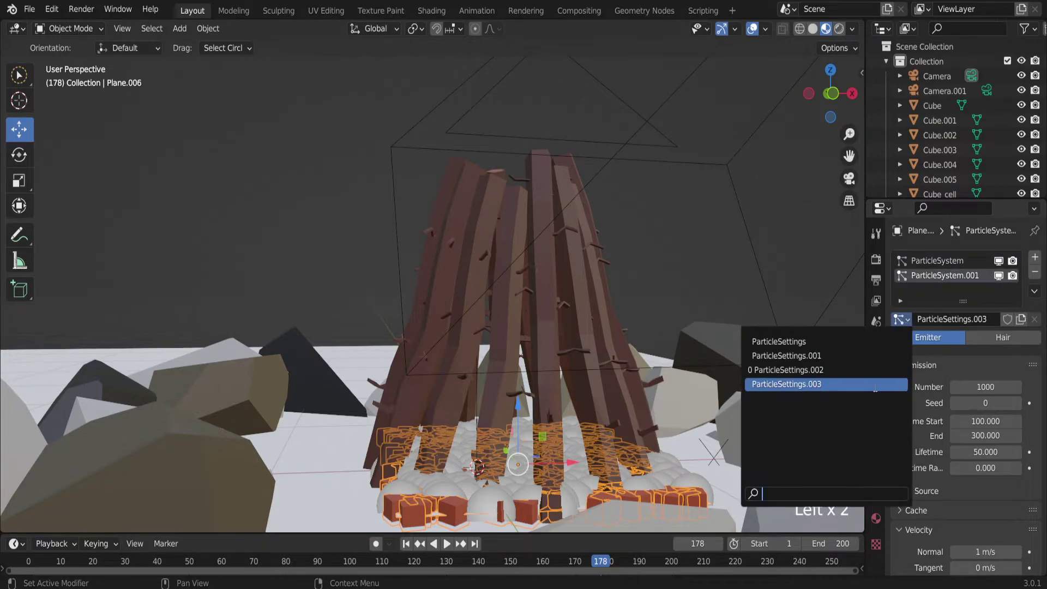
left_click(916, 322)
left_click_drag(855, 370, 750, 360)
Step: Play the fire animation and orbit to view the rising cubes from above
key("space")
scroll("down", 3)
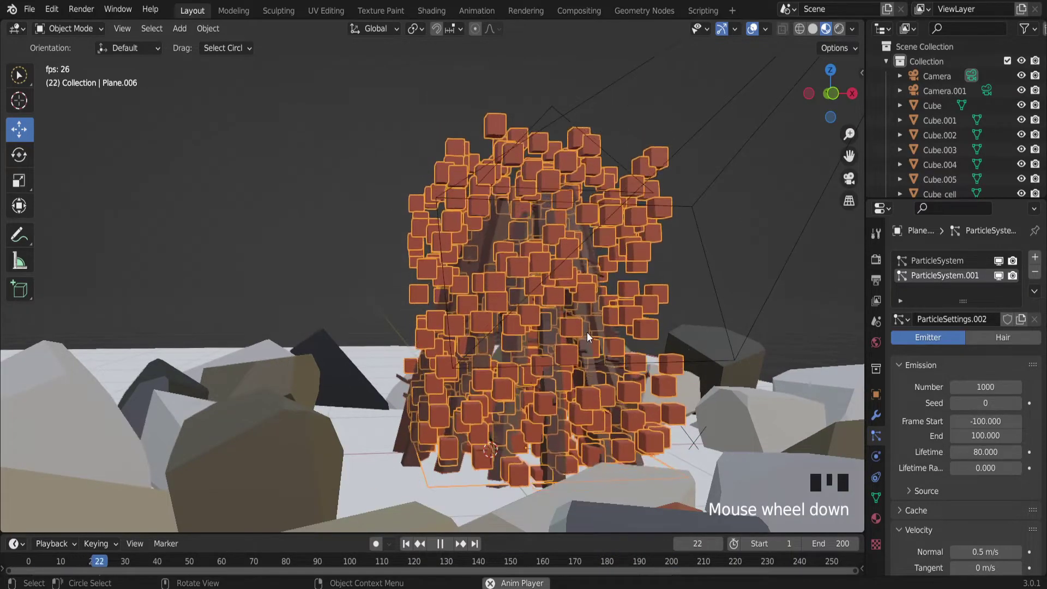
left_click_drag(566, 305, 563, 317)
scroll("down", 3)
scroll("up", 3)
left_click_drag(591, 308, 594, 346)
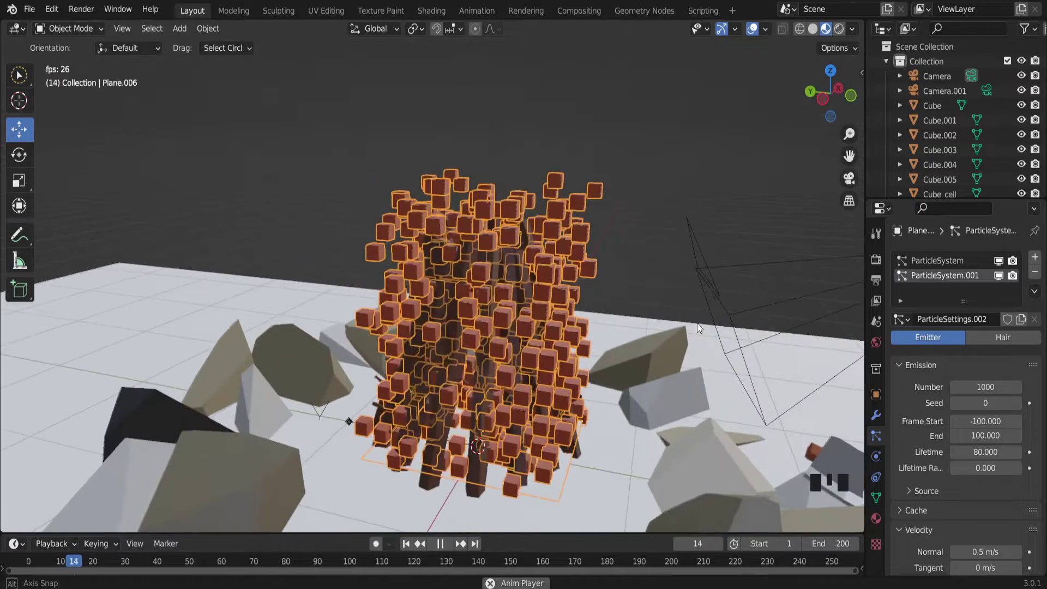
middle_click(601, 356)
scroll("down", 3)
scroll("up", 3)
Step: Set emission Frame Start 100 for both systems, with the second ending at frame 300
left_click(955, 268)
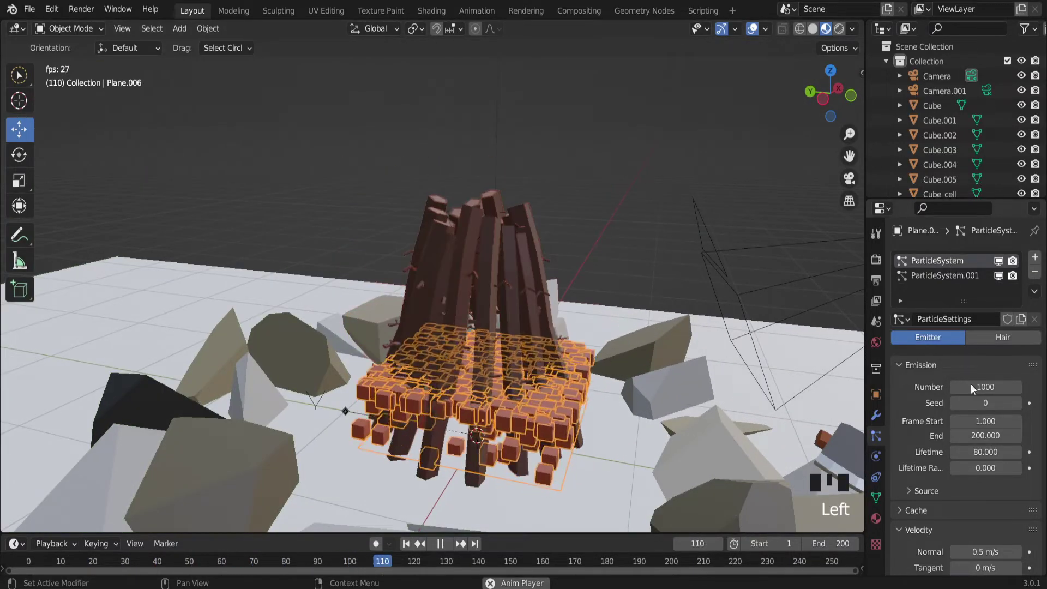
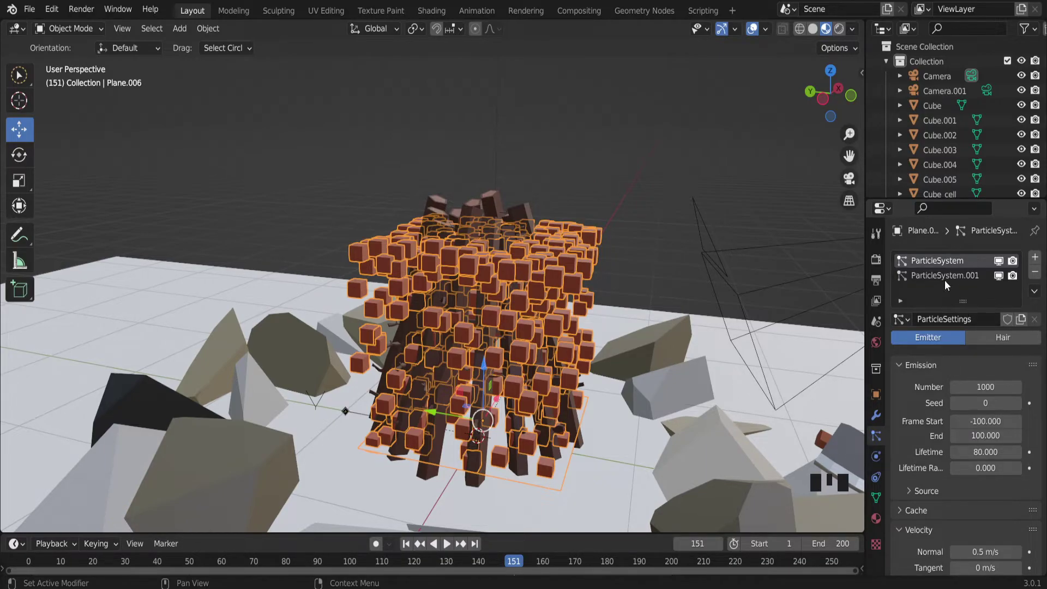
left_click(949, 284)
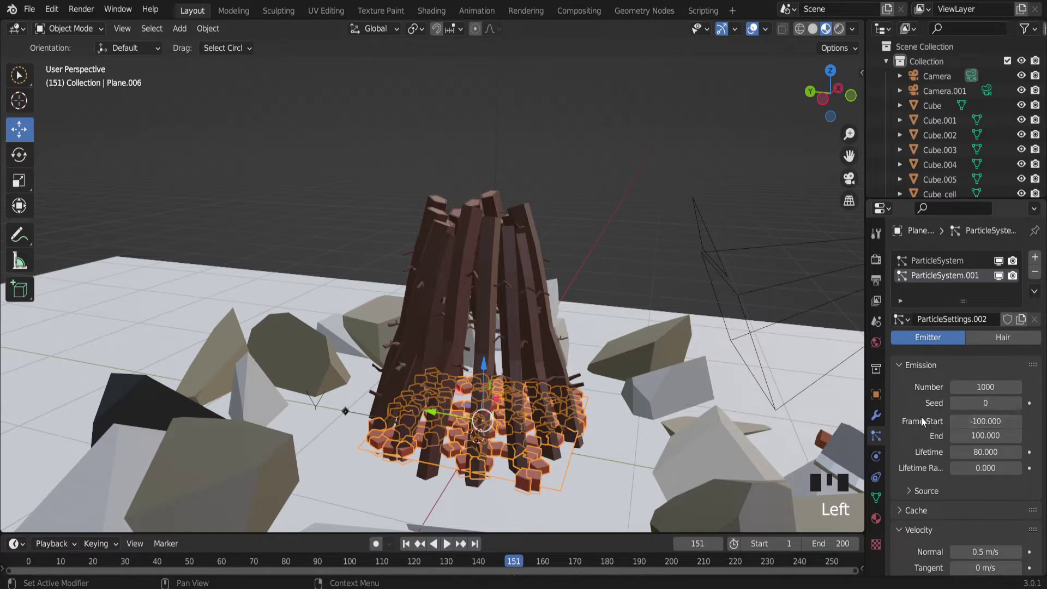
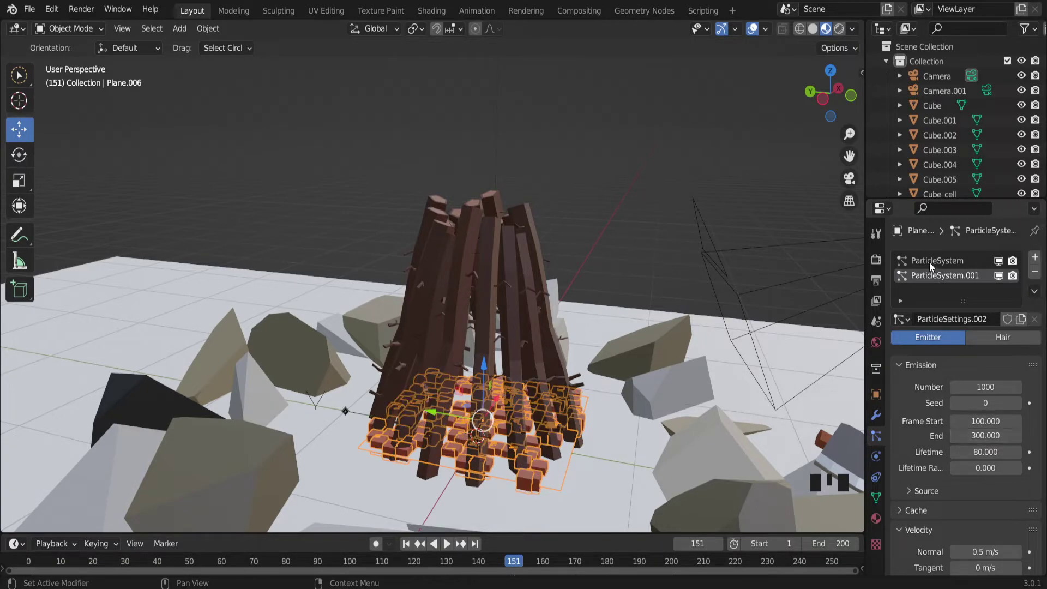
left_click(937, 269)
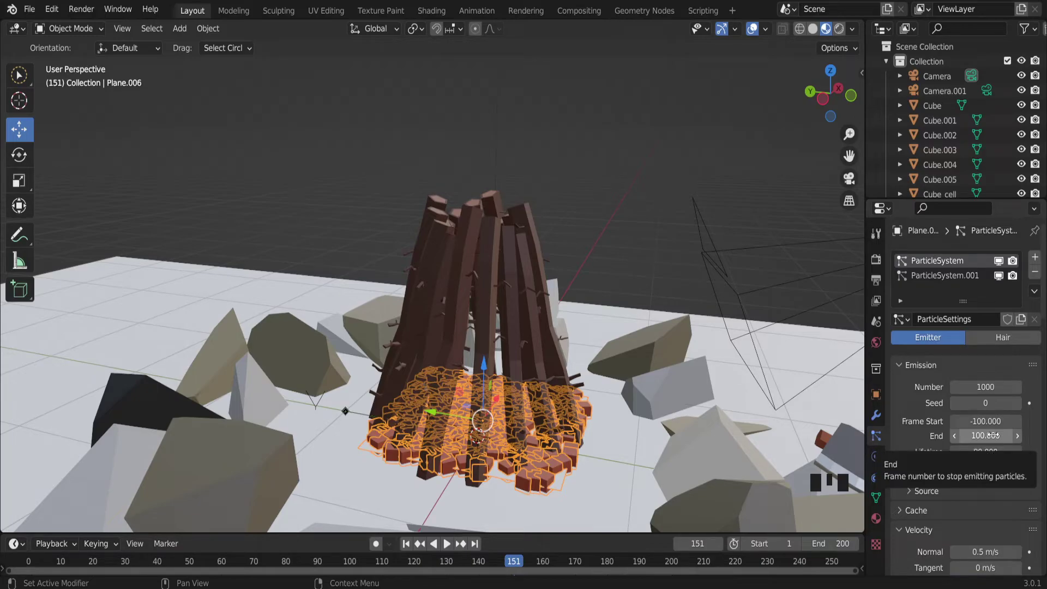
Step: Replay the fire animation while orbiting around the campfire
key("space")
left_click_drag(437, 350, 443, 317)
scroll("up", 3)
left_click_drag(447, 315, 363, 327)
scroll("down", 3)
left_click_drag(457, 330, 421, 330)
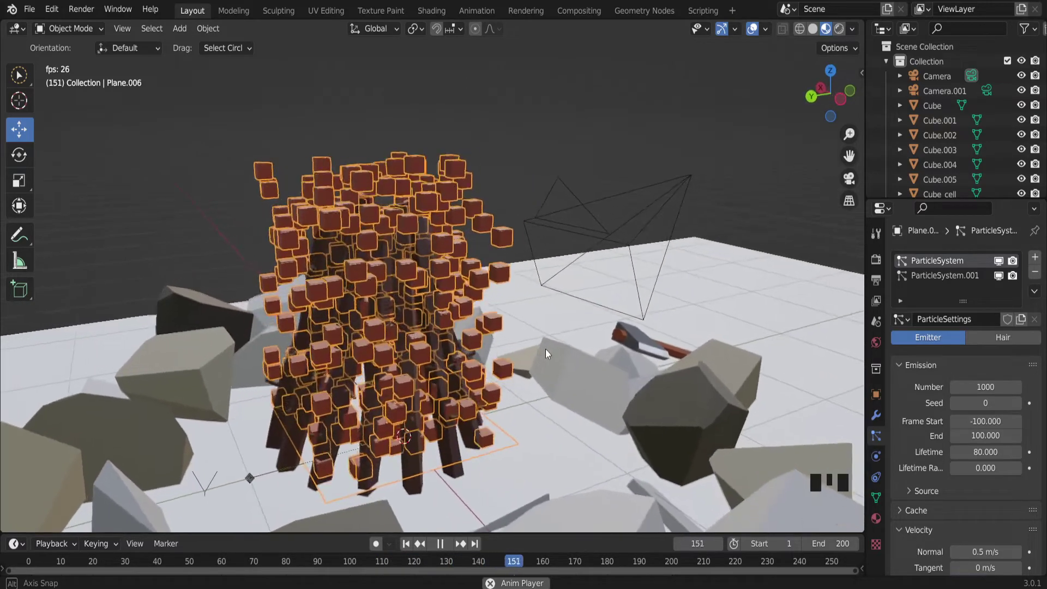
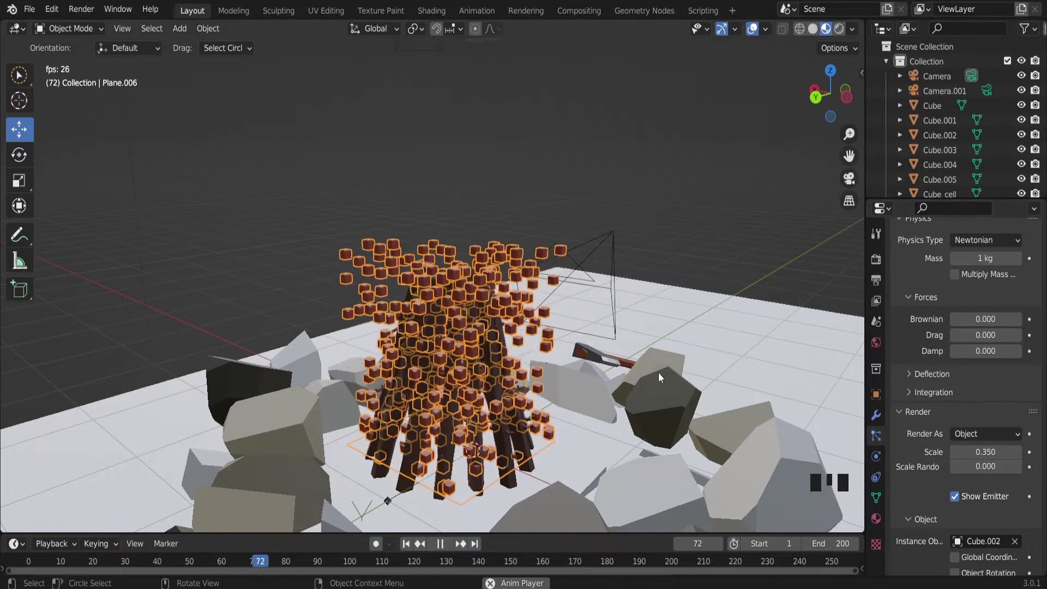
left_click_drag(570, 341, 543, 319)
scroll("up", 3)
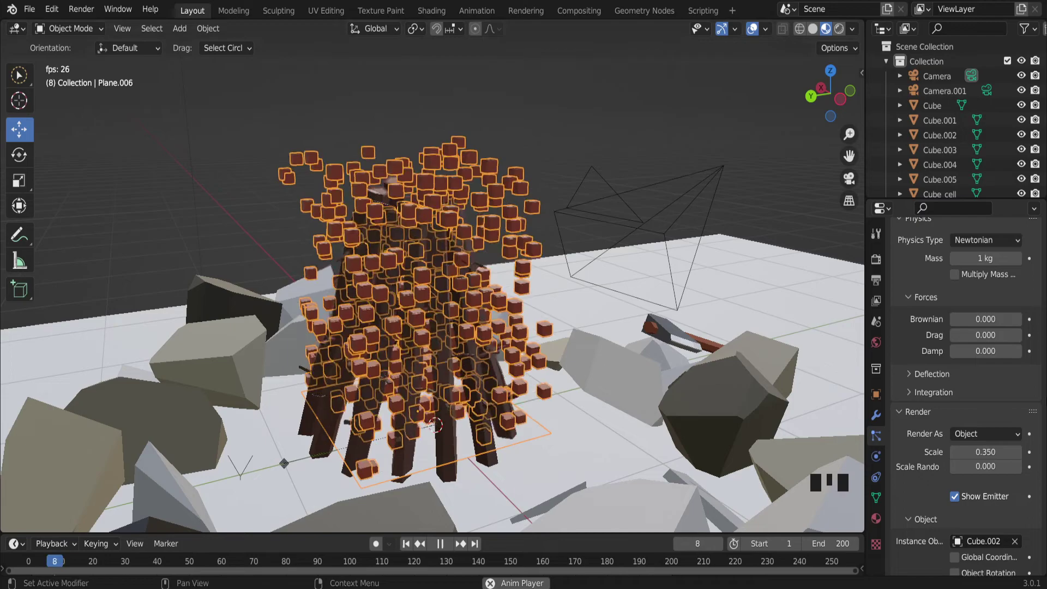
scroll("down", 3)
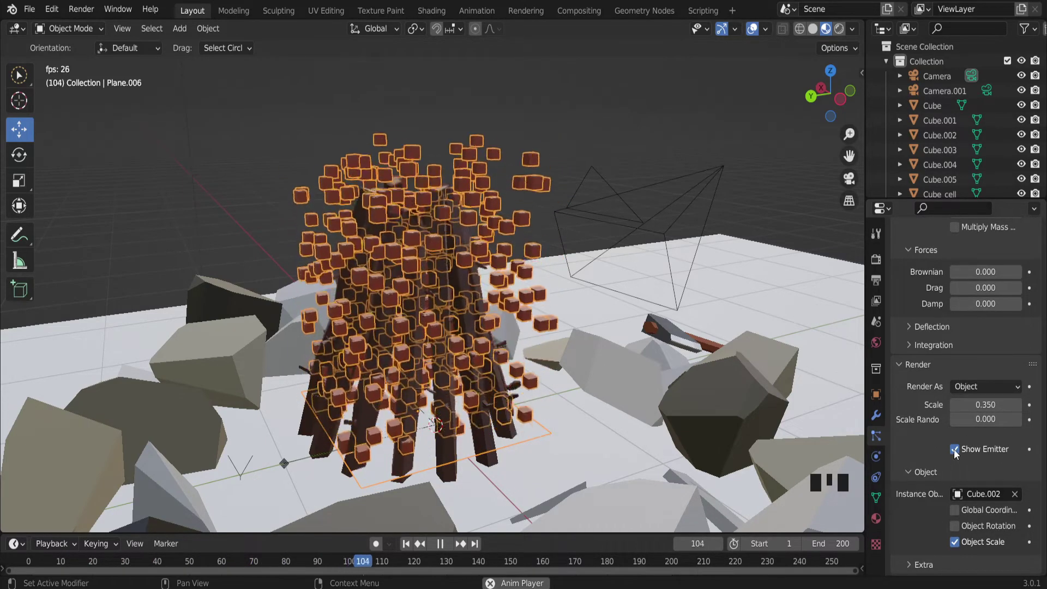
left_click(954, 453)
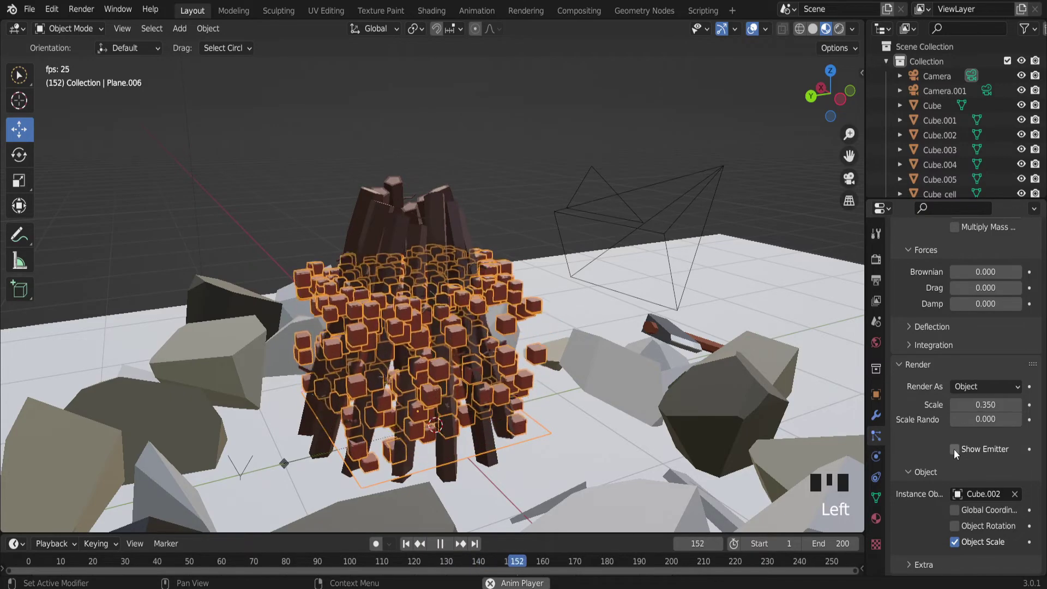
left_click(958, 453)
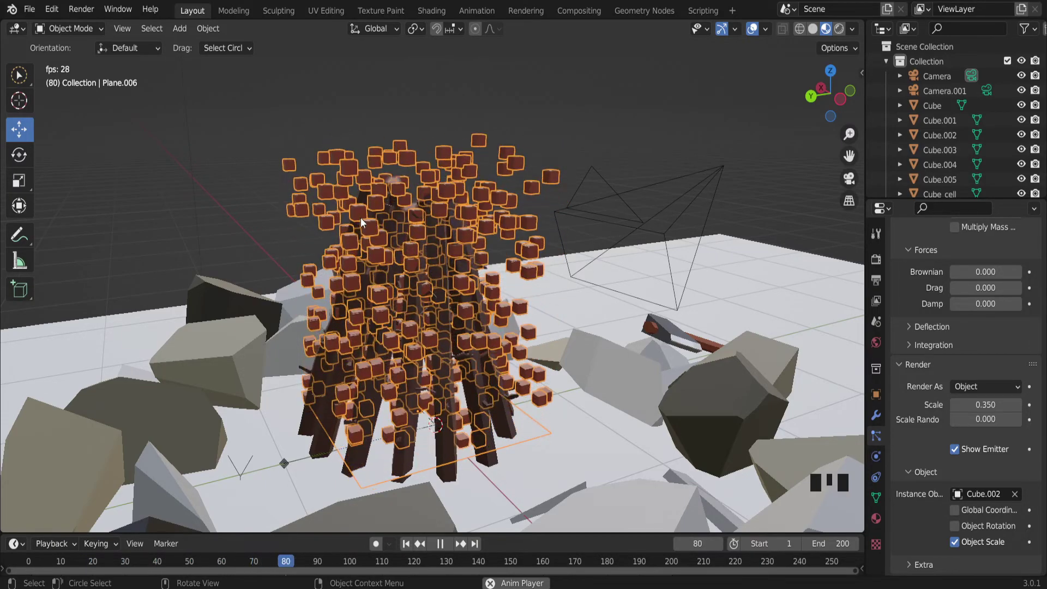
scroll("down", 3)
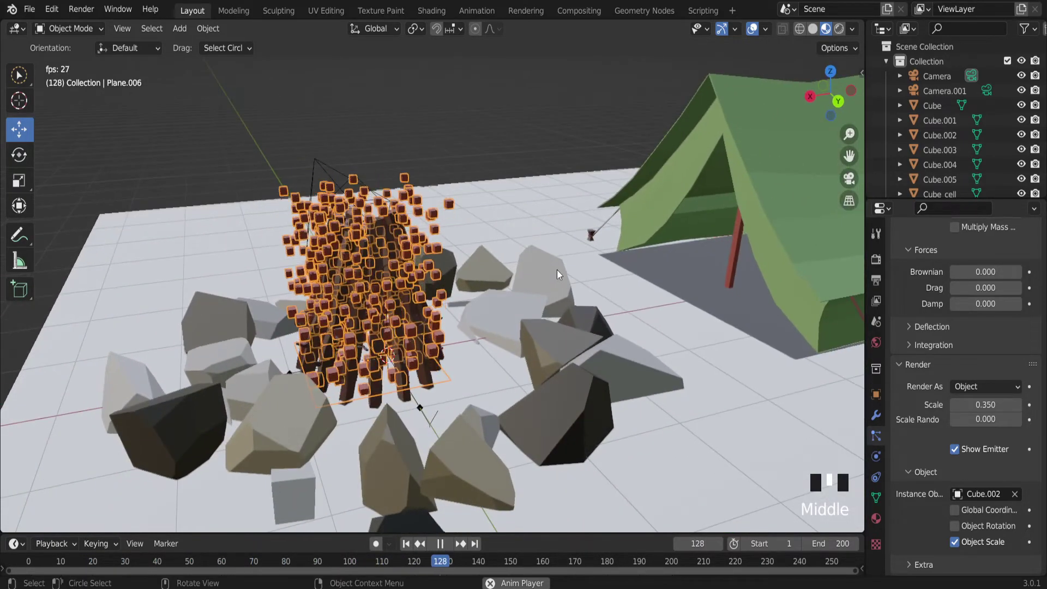